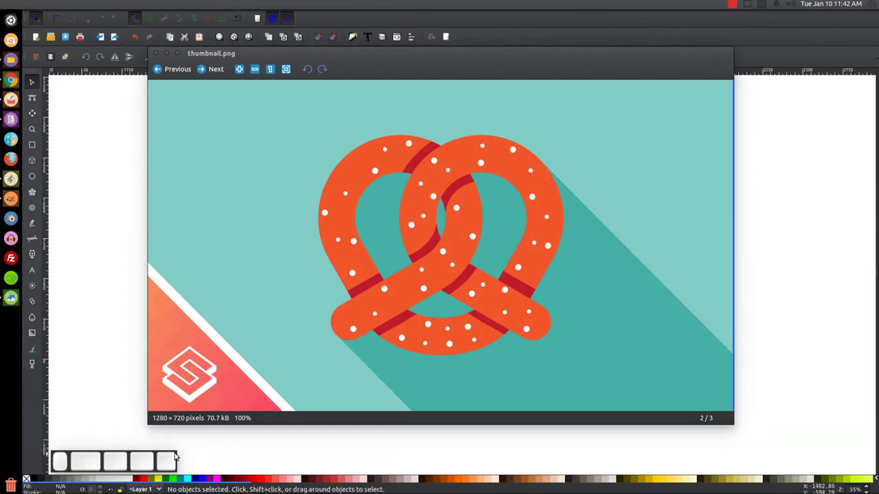
Close the pretzel reference picture in Image Viewer, returning to the blank Inkscape document
{"action": "left_click", "coordinate": [169, 58]}
{"action": "left_click", "coordinate": [369, 256]}
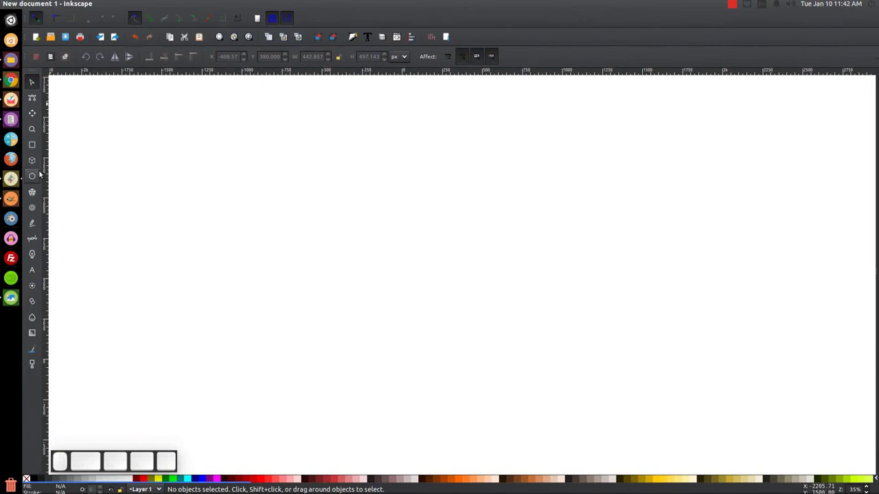
Show the page at actual 1:1 size from the View zoom options
{"action": "left_click", "coordinate": [413, 296]}
{"action": "left_click", "coordinate": [76, 5]}
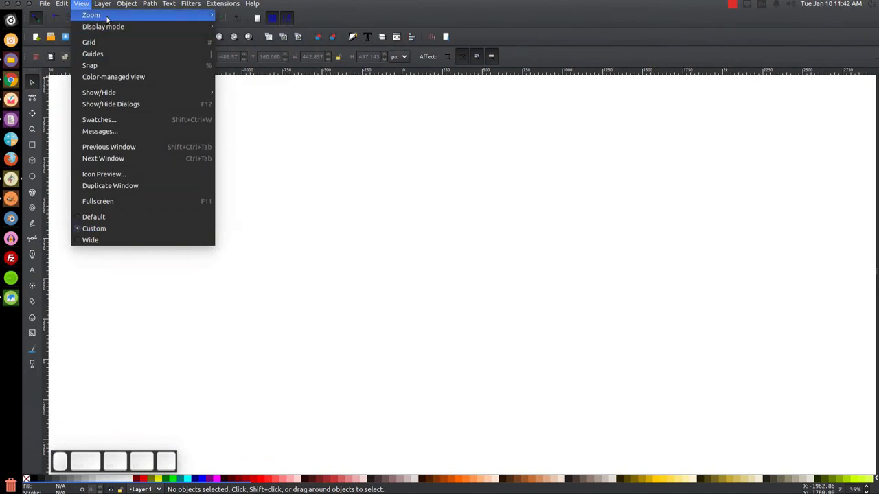
{"action": "left_click", "coordinate": [240, 42]}
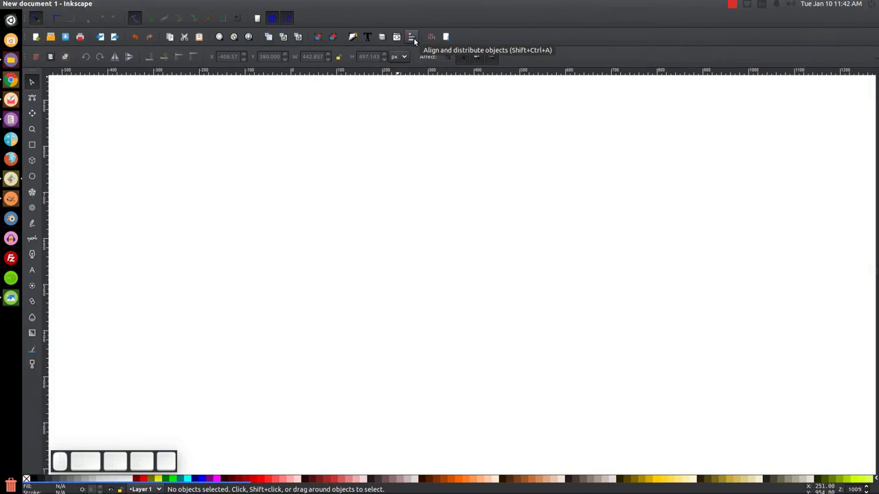
Bring up the Align and Distribute panel beside the canvas
{"action": "left_click", "coordinate": [415, 40]}
{"action": "left_click", "coordinate": [844, 102]}
{"action": "left_click", "coordinate": [829, 104]}
{"action": "left_click", "coordinate": [827, 95]}
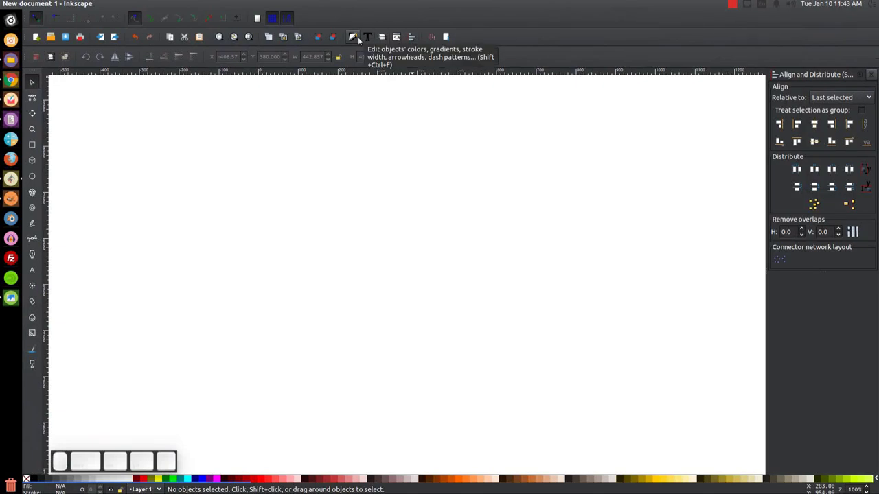
Draw a square with red fill and lower its opacity to 59%
{"action": "left_click", "coordinate": [360, 39]}
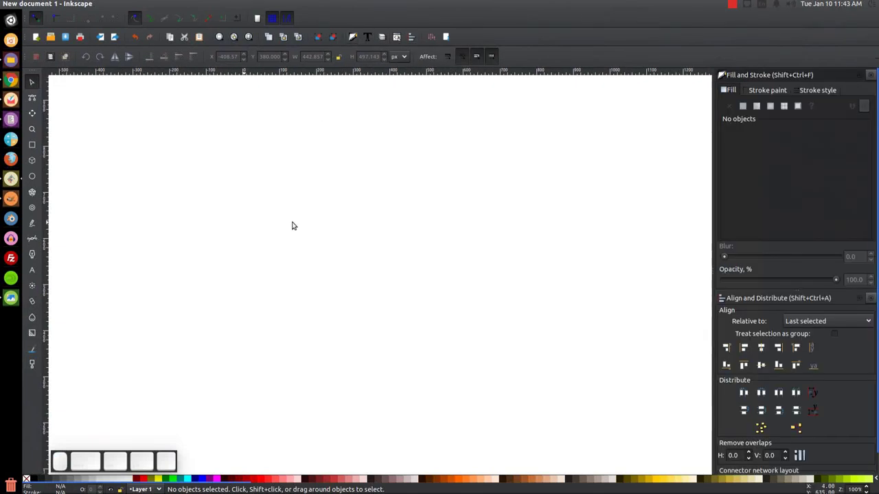
{"action": "left_click_drag", "start_coordinate": [317, 219], "coordinate": [356, 219]}
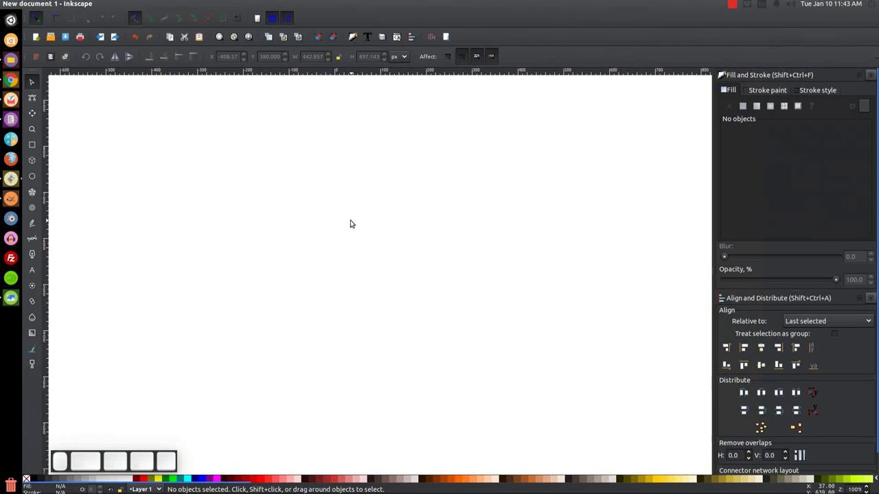
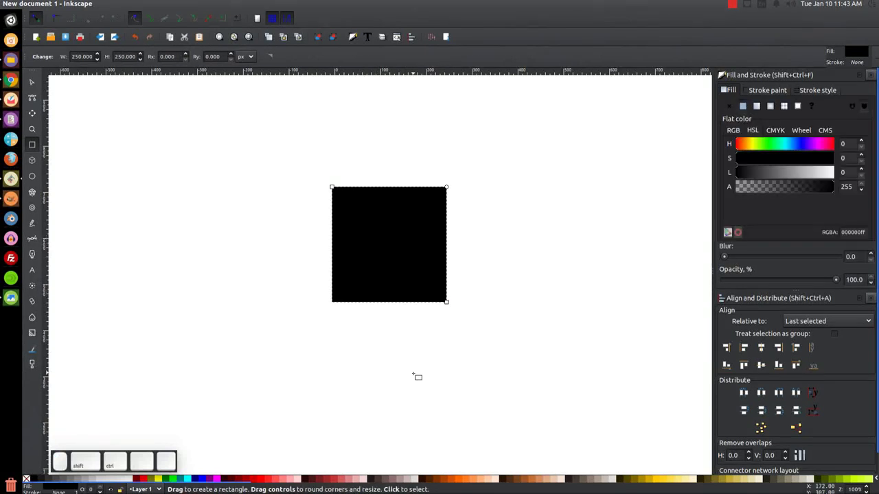
{"action": "left_click", "coordinate": [41, 86]}
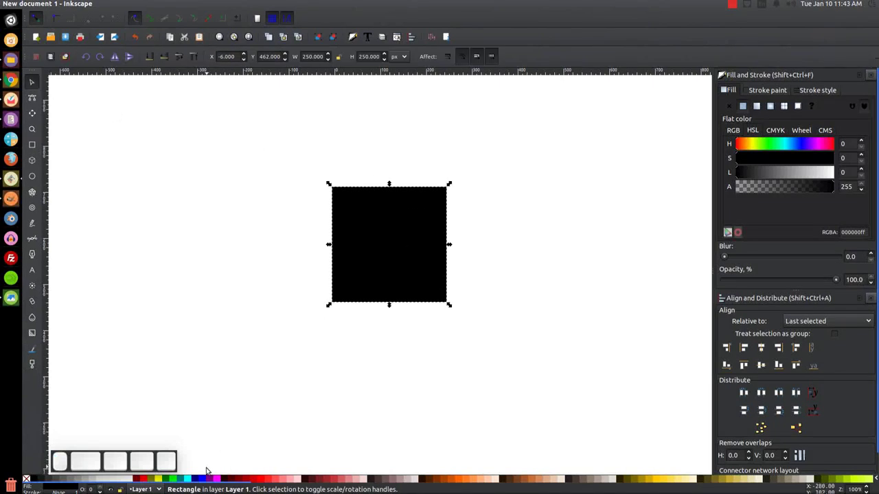
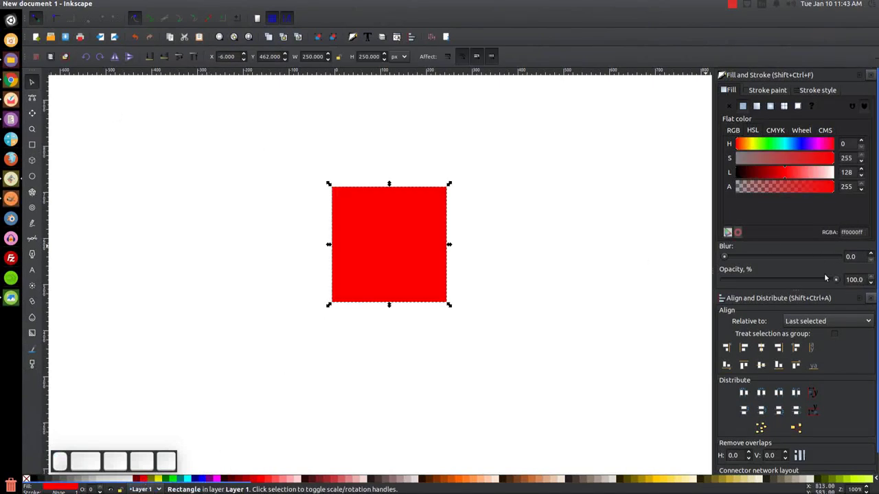
{"action": "left_click_drag", "start_coordinate": [839, 280], "coordinate": [794, 284]}
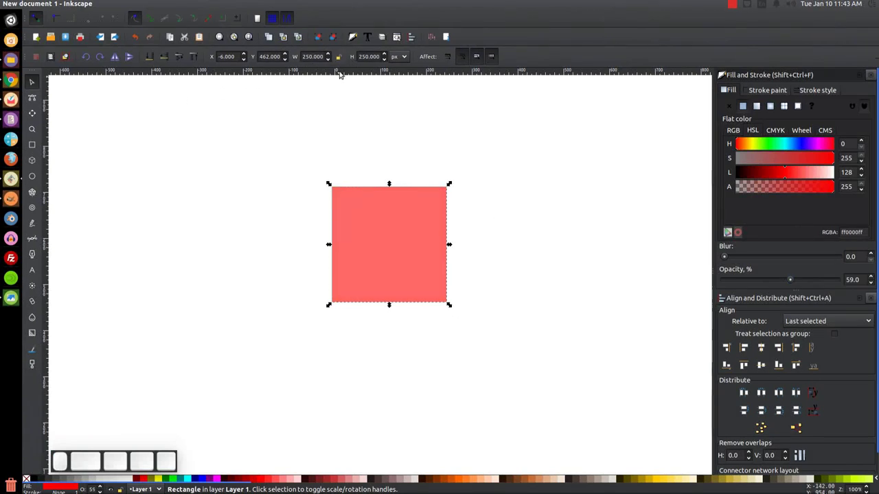
Lock proportions and size the square to 250 by 250 px
{"action": "left_click", "coordinate": [339, 61]}
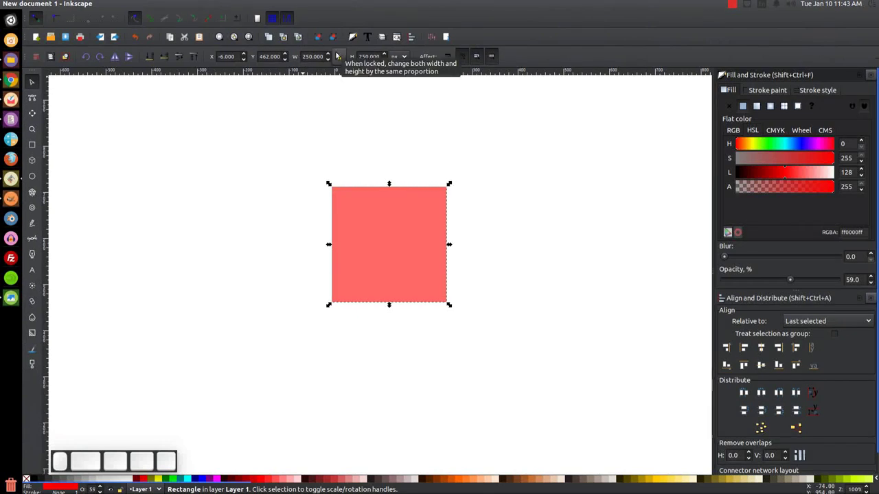
{"action": "left_click_drag", "start_coordinate": [303, 59], "coordinate": [538, 99]}
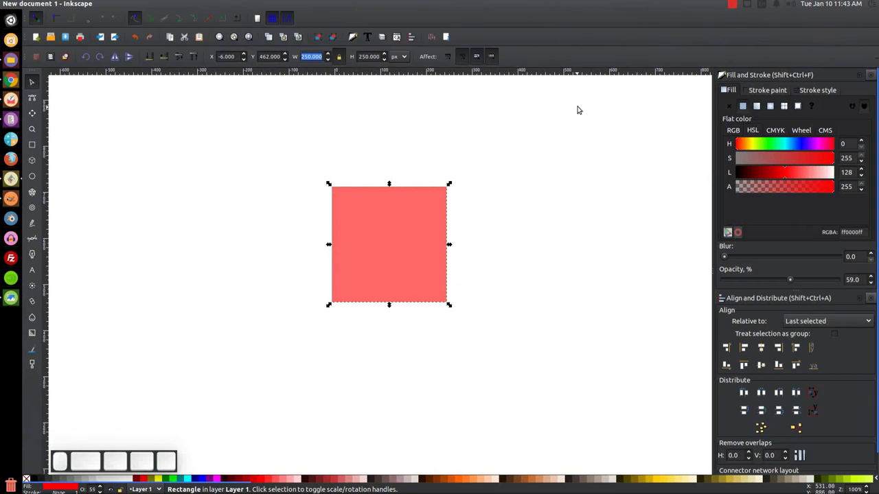
{"action": "key", "text": "Return"}
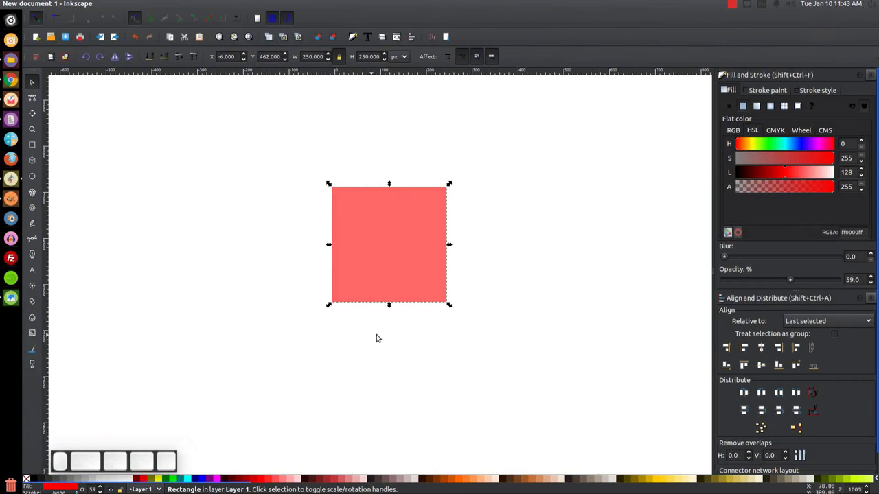
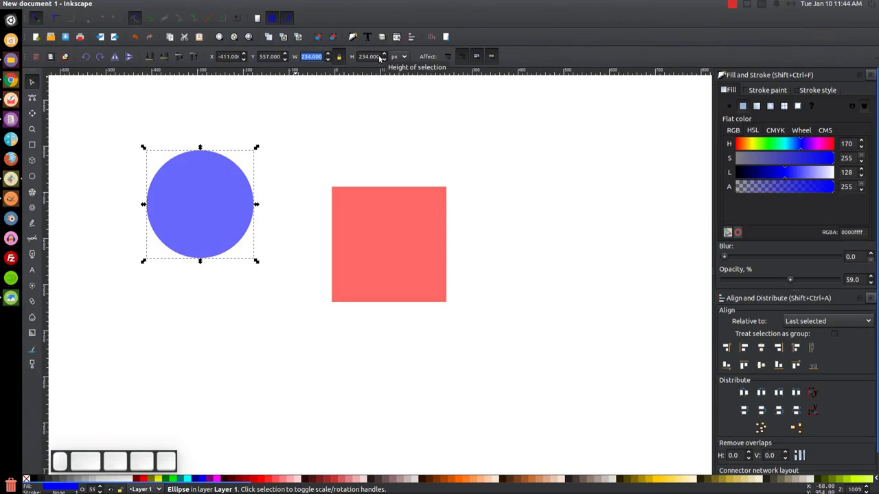
Size the circle to 250 px and select it together with the red square
{"action": "key", "text": "Return"}
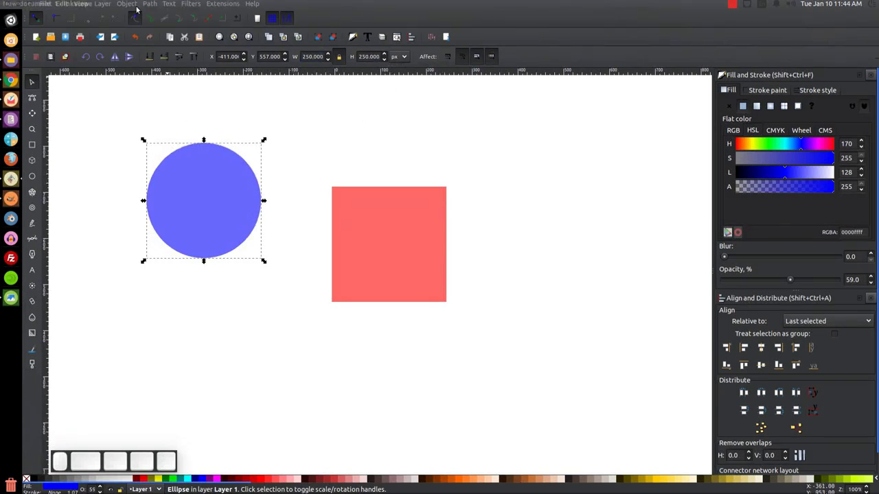
{"action": "left_click", "coordinate": [200, 258]}
{"action": "left_click", "coordinate": [203, 258]}
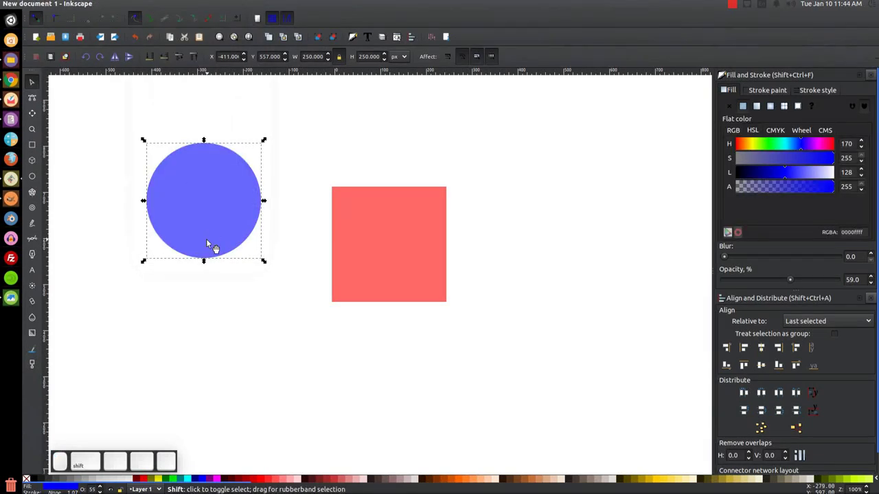
{"action": "left_click", "coordinate": [400, 232]}
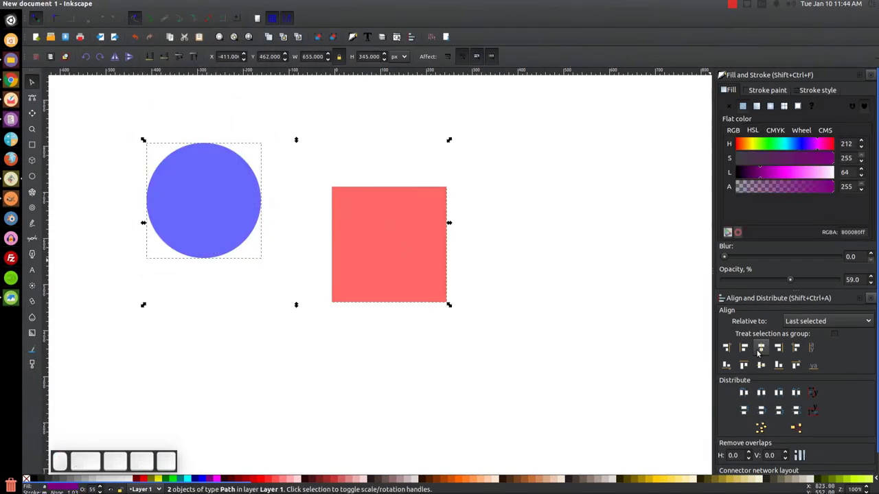
Centre the circle on the square along both vertical and horizontal axes
{"action": "left_click", "coordinate": [758, 351]}
{"action": "left_click", "coordinate": [767, 363]}
{"action": "left_click", "coordinate": [607, 159]}
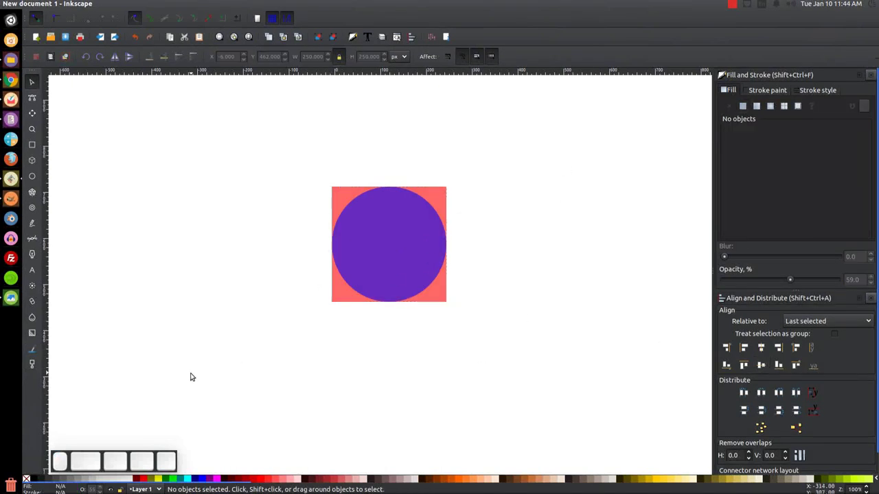
Cut the square down to its bottom-right corner and select it with the circle for a Union
{"action": "left_click", "coordinate": [401, 217]}
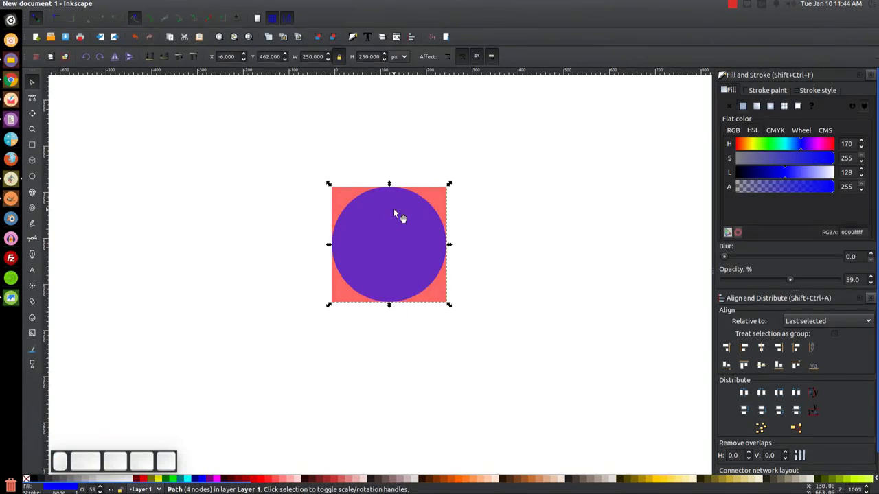
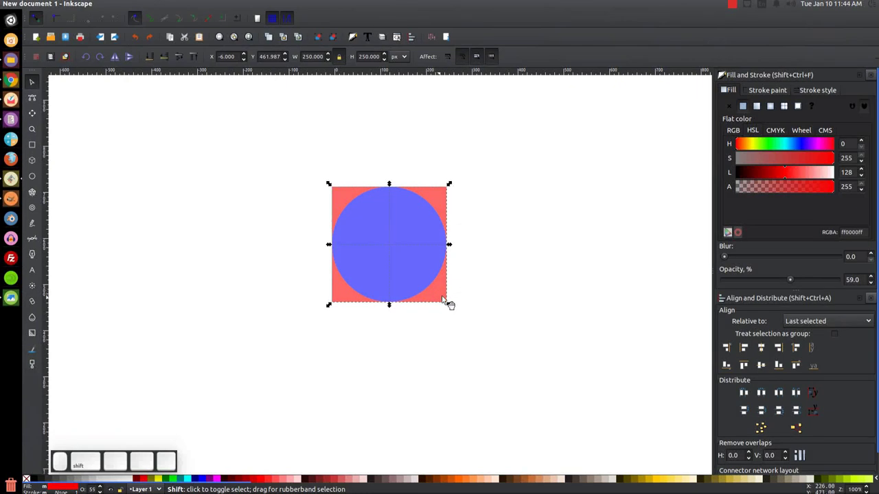
{"action": "left_click", "coordinate": [450, 300]}
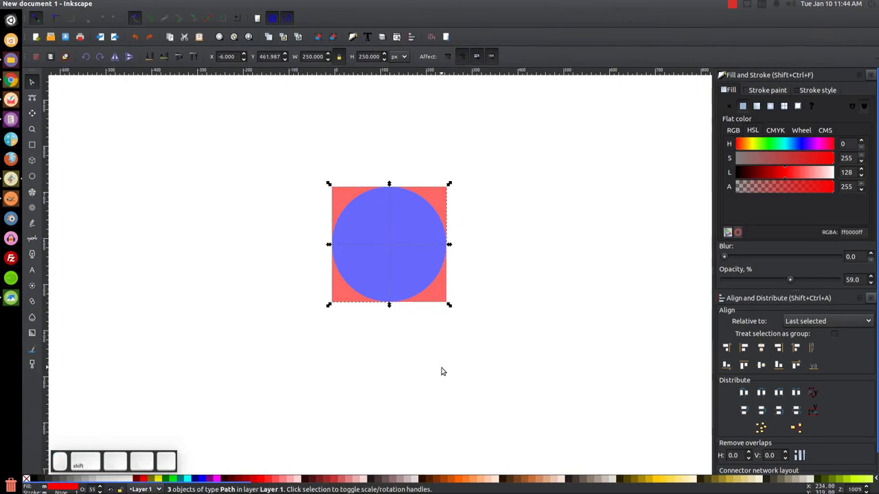
{"action": "key", "text": "Delete"}
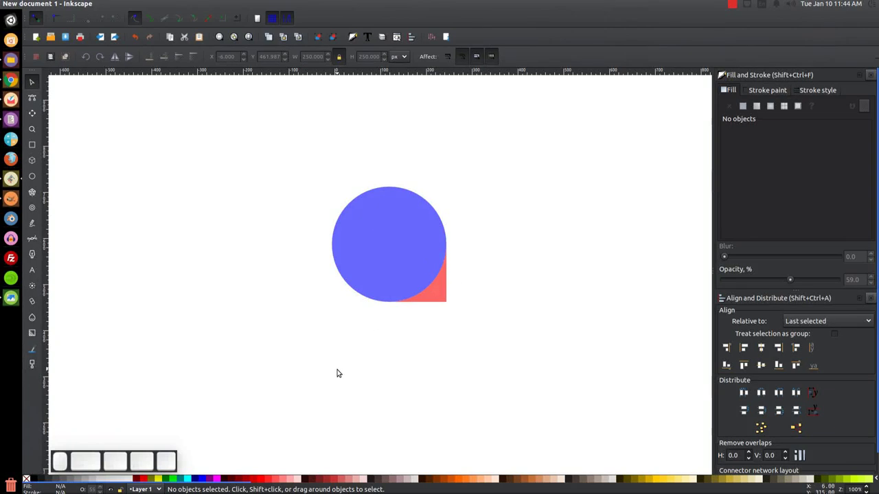
{"action": "left_click_drag", "start_coordinate": [556, 368], "coordinate": [240, 133]}
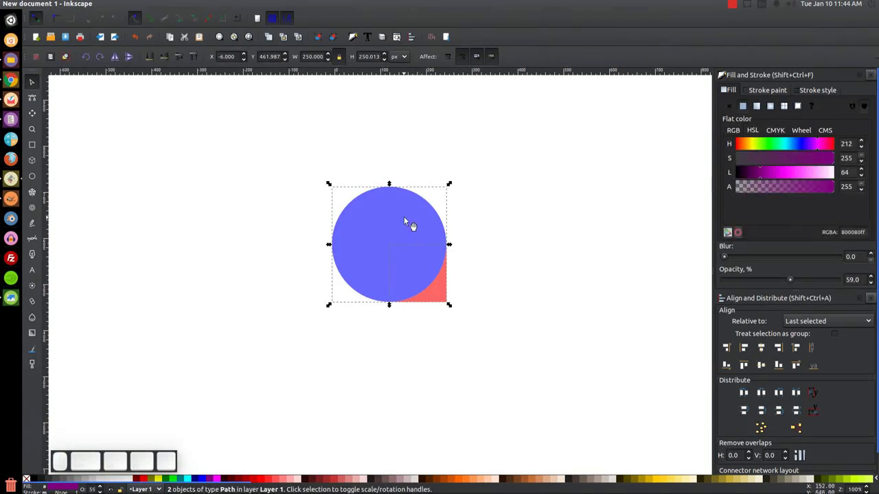
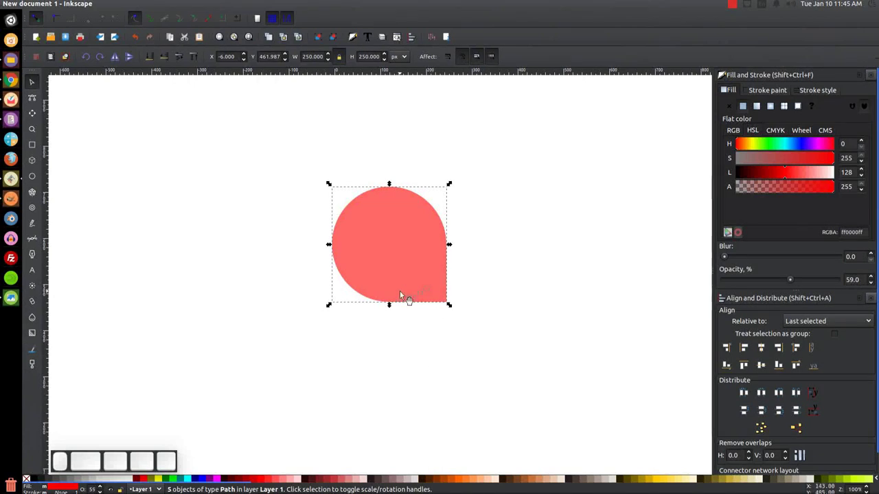
Delete the small leftover fragment at the bottom of the merged teardrop
{"action": "scroll", "scroll_direction": "up", "scroll_amount": 3}
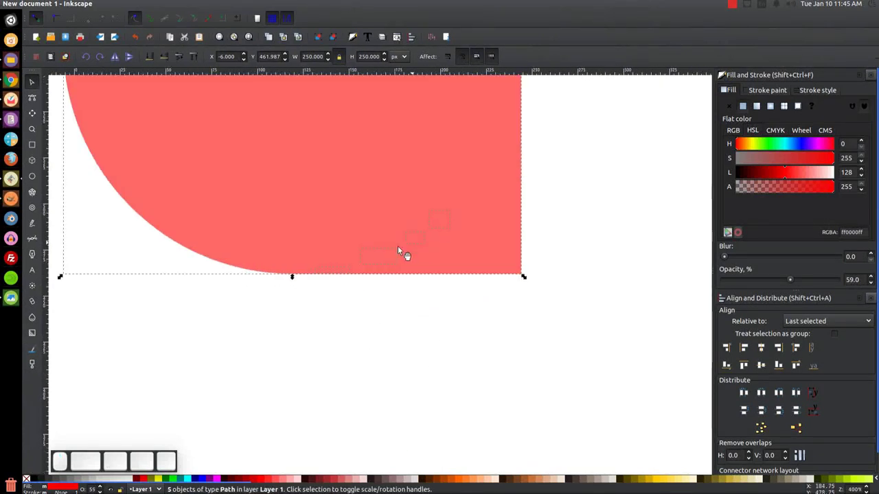
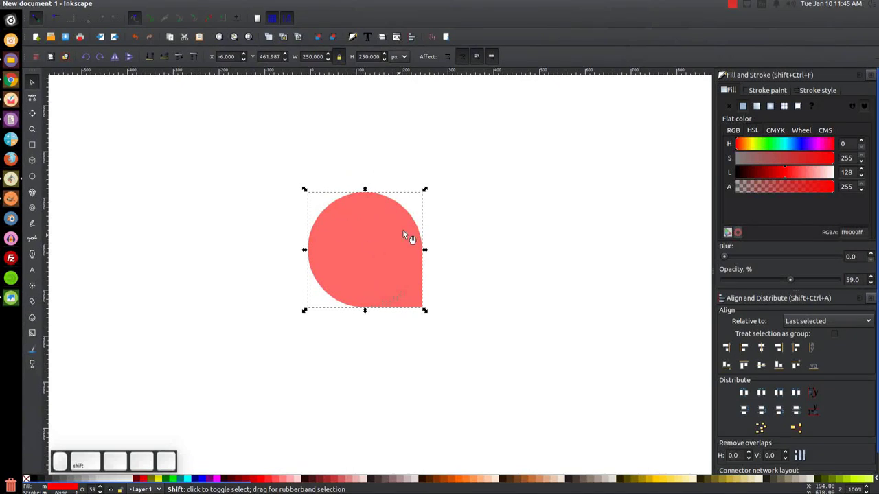
{"action": "left_click", "coordinate": [361, 206]}
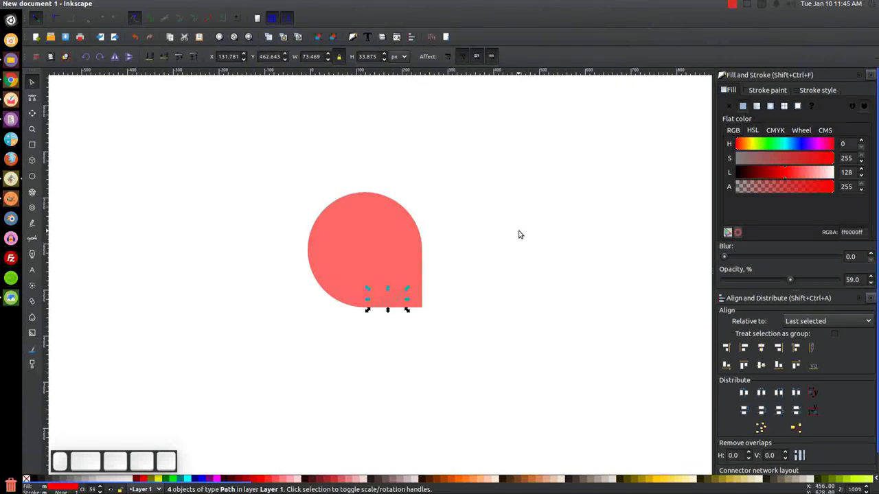
{"action": "key", "text": "Delete"}
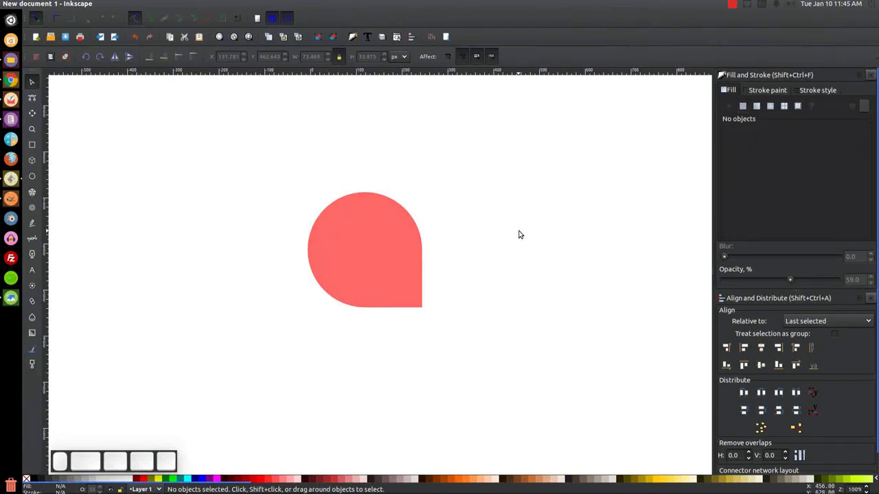
Rotate the red teardrop with its corner handle so the point faces down-left
{"action": "left_click", "coordinate": [543, 230]}
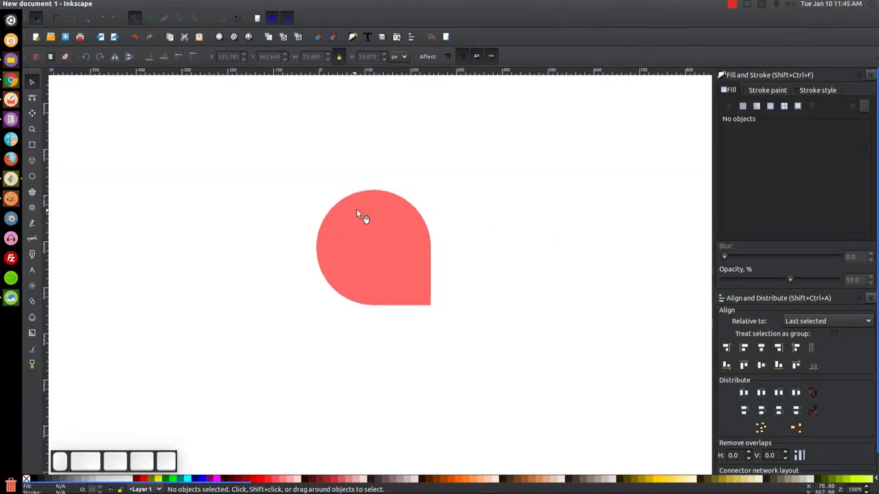
{"action": "left_click", "coordinate": [375, 217]}
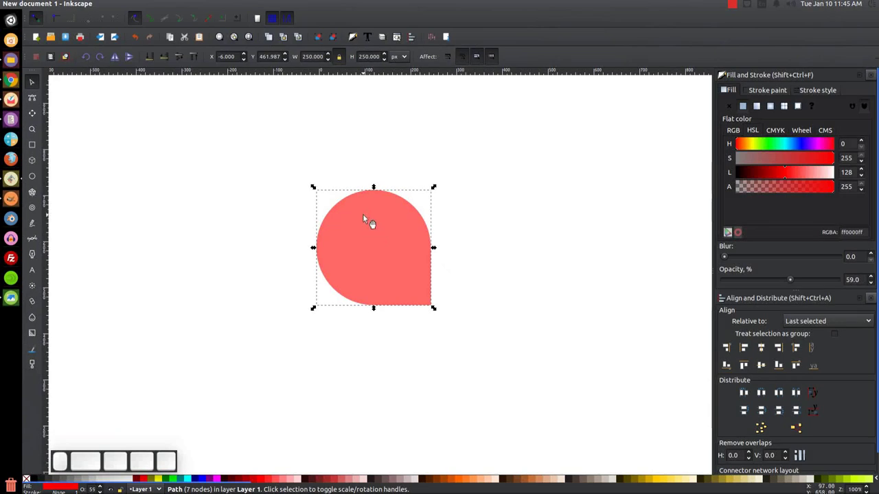
{"action": "left_click", "coordinate": [371, 222]}
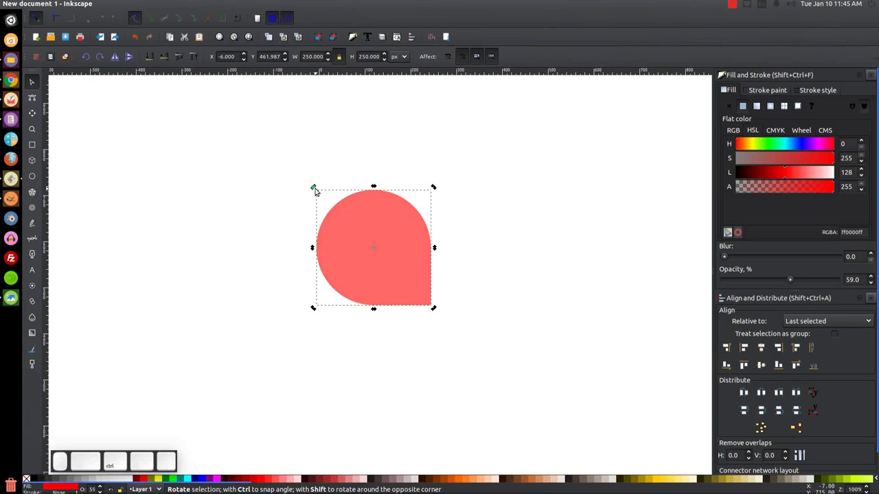
{"action": "left_click_drag", "start_coordinate": [322, 187], "coordinate": [321, 382]}
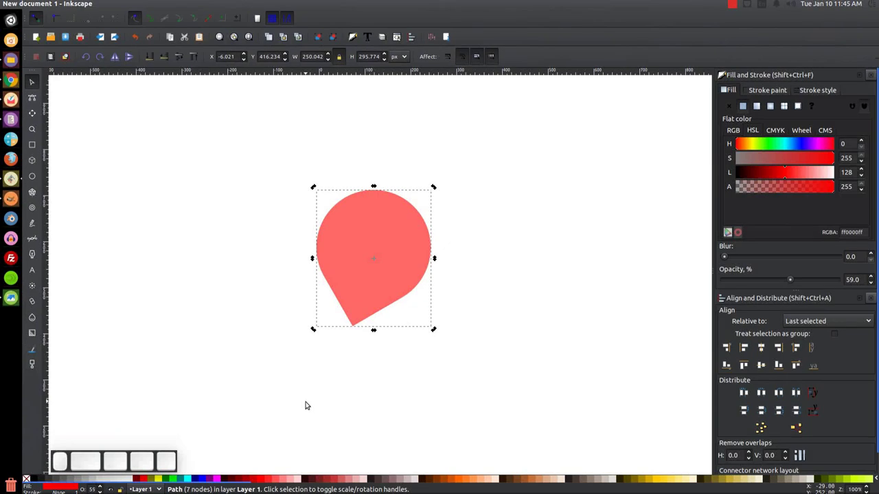
{"action": "left_click", "coordinate": [368, 303]}
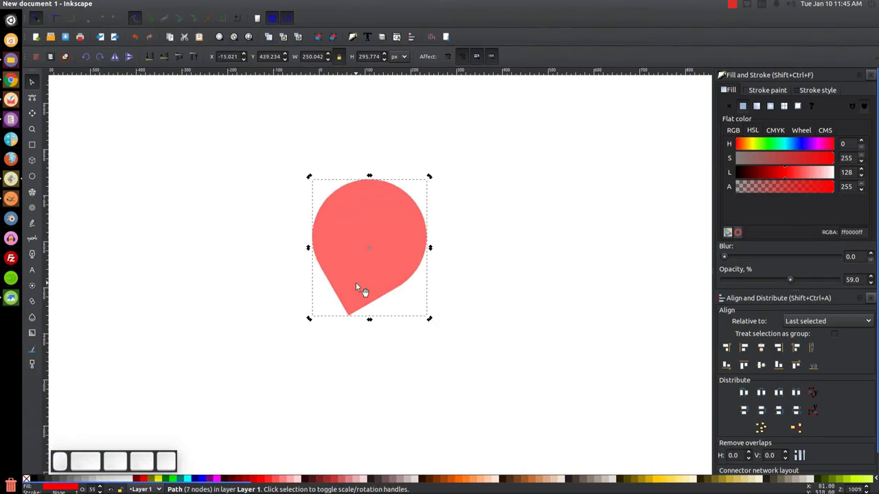
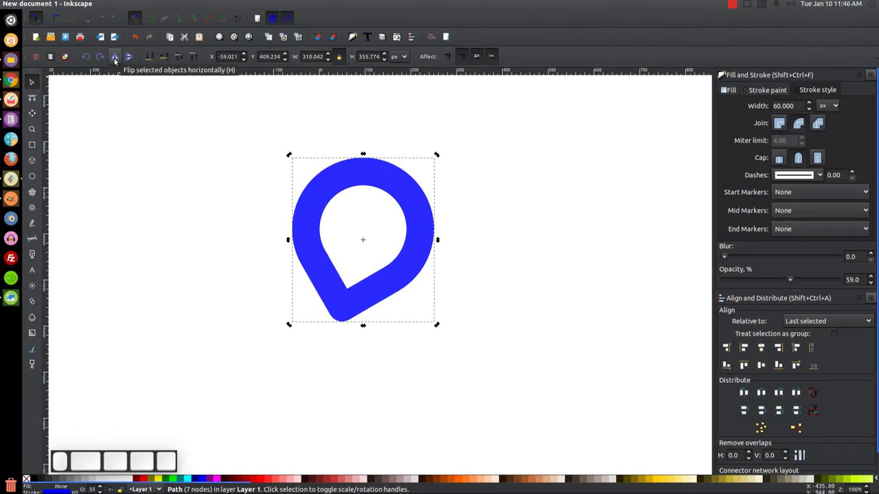
Flip the duplicated teardrop outline horizontally and move it right to overlap the first
{"action": "left_click", "coordinate": [115, 60]}
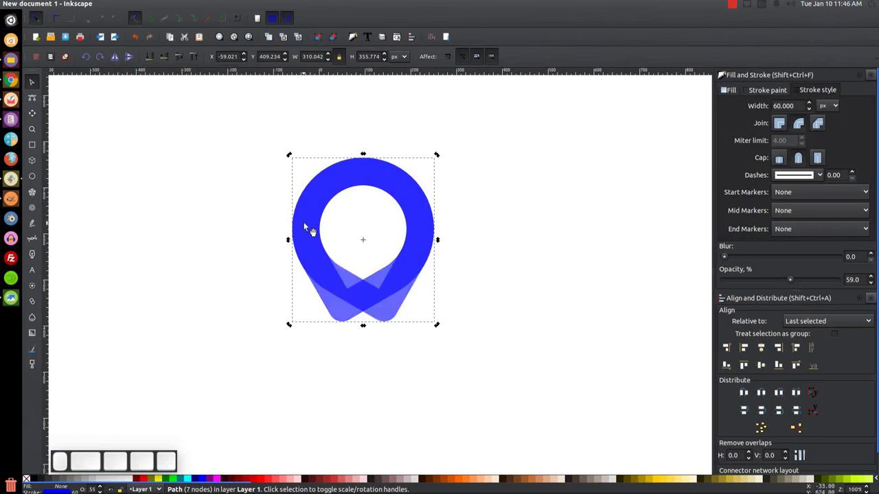
{"action": "left_click_drag", "start_coordinate": [319, 215], "coordinate": [317, 371]}
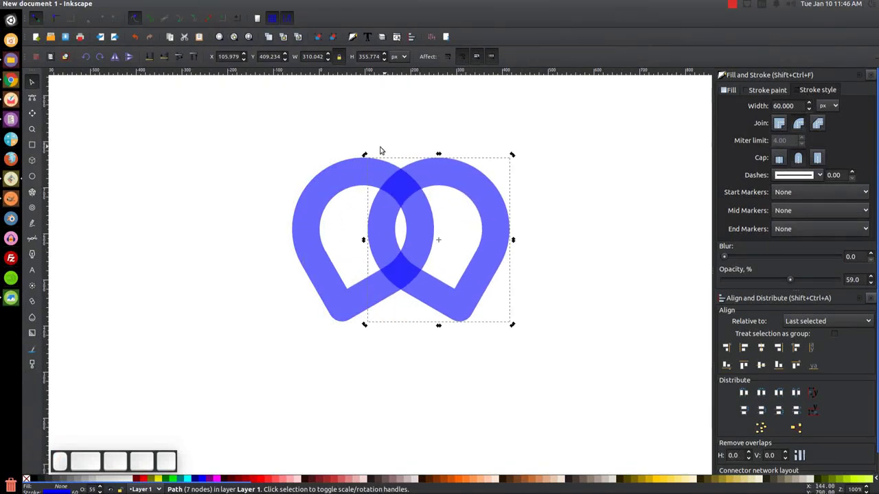
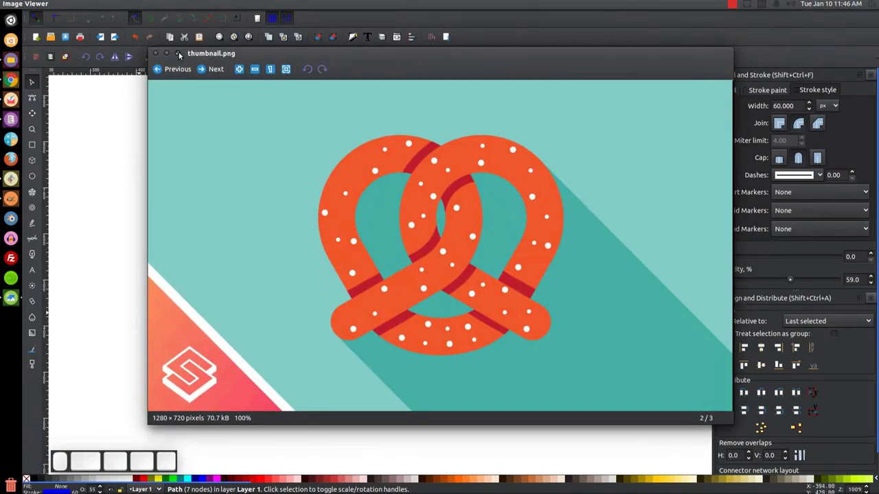
{"action": "left_click", "coordinate": [175, 54]}
{"action": "left_click_drag", "start_coordinate": [433, 298], "coordinate": [429, 301]}
{"action": "left_click", "coordinate": [620, 198]}
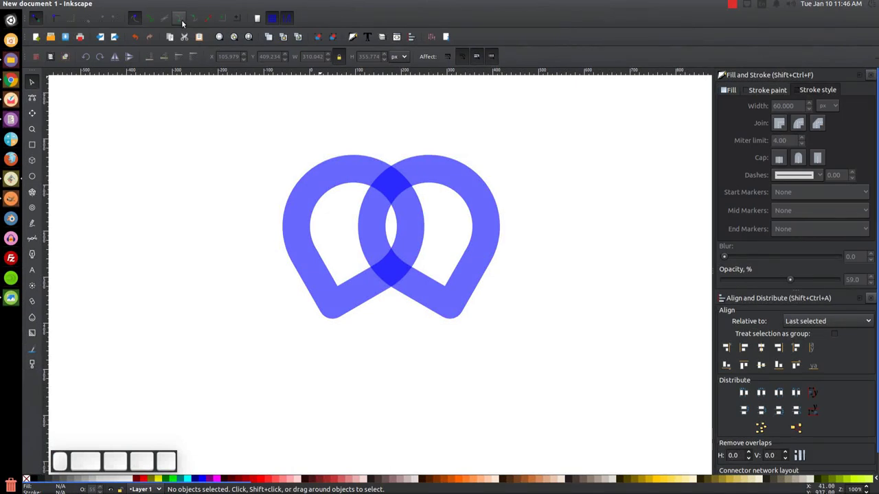
{"action": "left_click", "coordinate": [184, 22]}
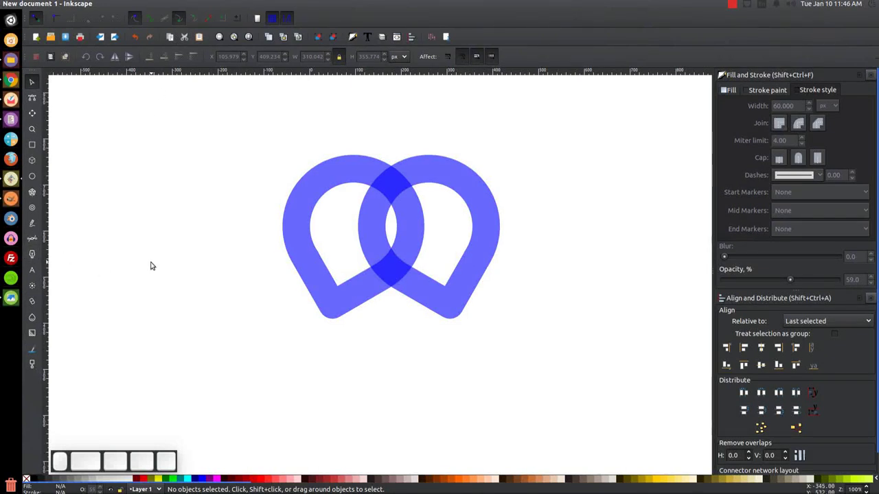
Draw a Bezier line between the loops' bottom tips with a 60 px stroke
{"action": "key", "text": "b"}
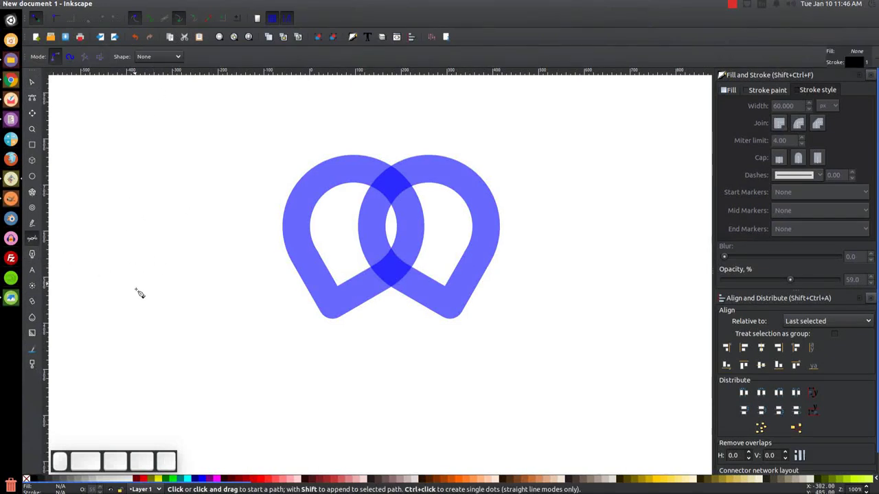
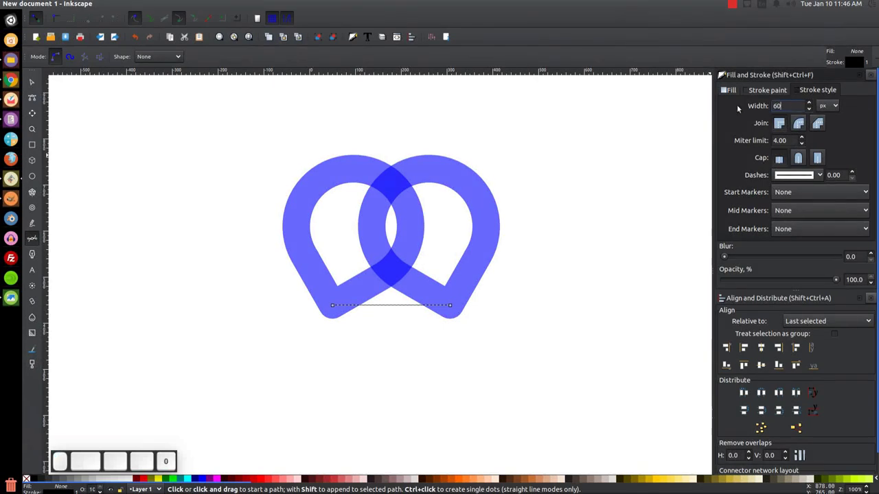
{"action": "key", "text": "Return"}
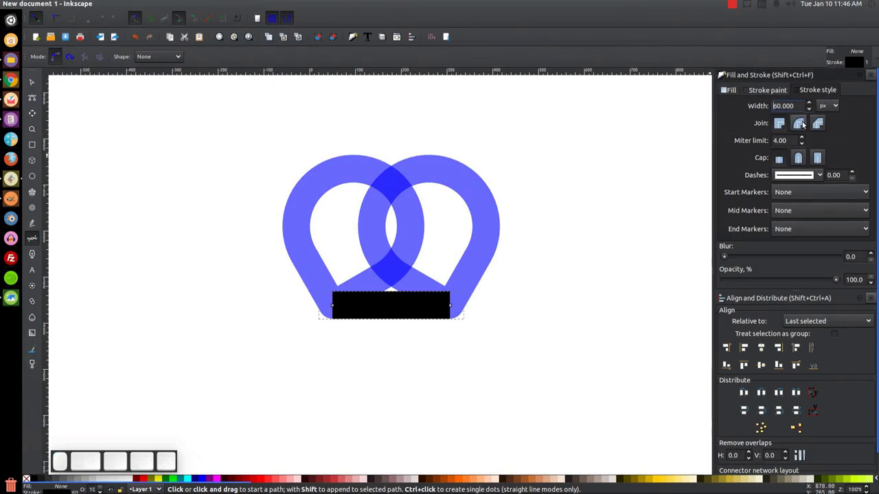
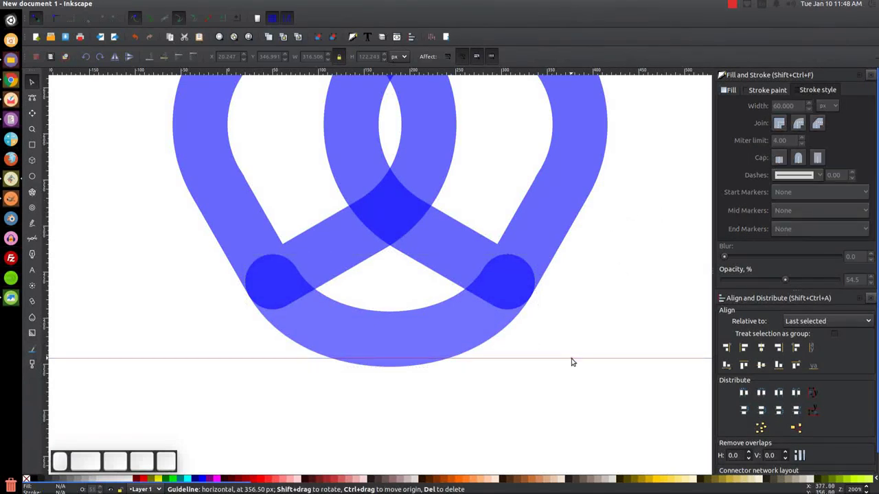
{"action": "key", "text": "Delete"}
{"action": "left_click", "coordinate": [498, 324]}
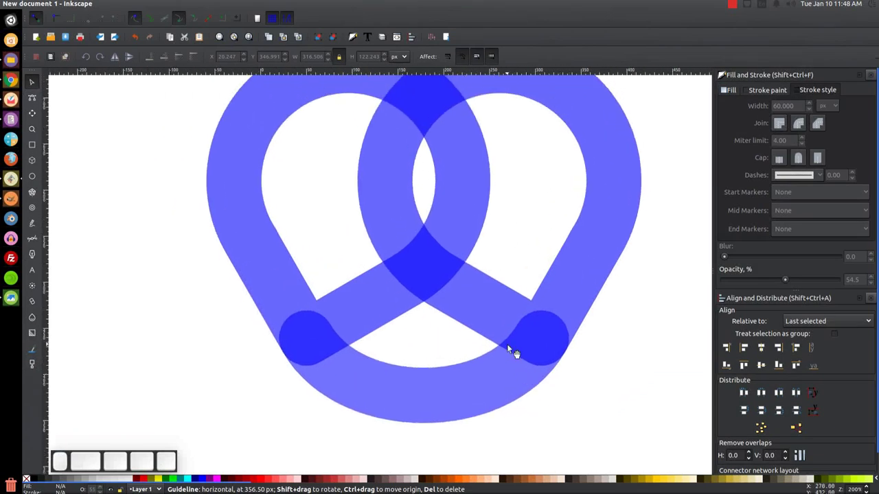
{"action": "key", "text": "1"}
{"action": "left_click_drag", "start_coordinate": [500, 343], "coordinate": [504, 359]}
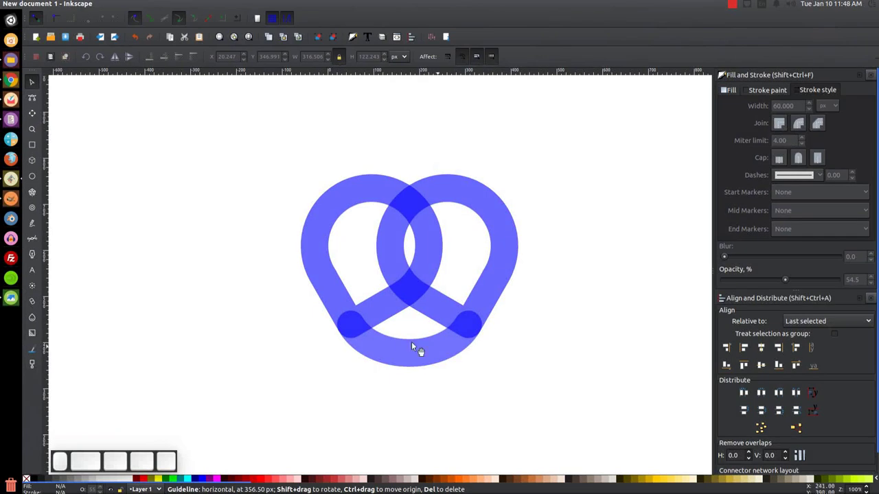
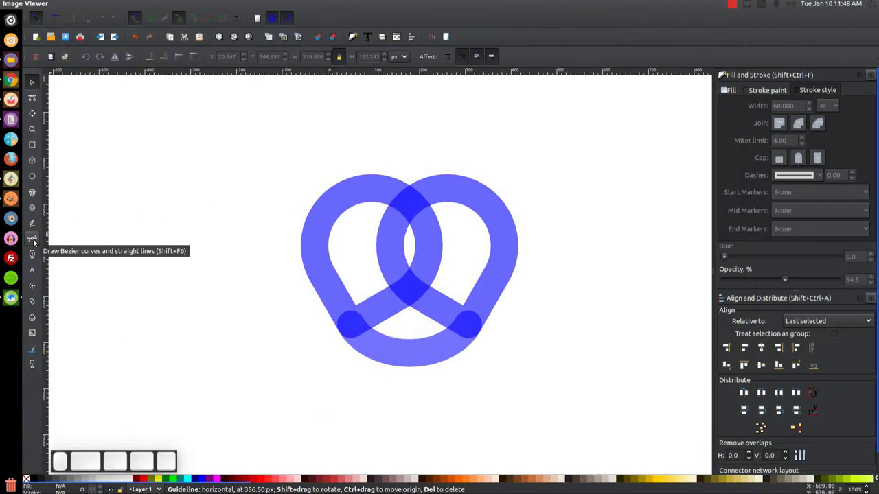
{"action": "key", "text": "b"}
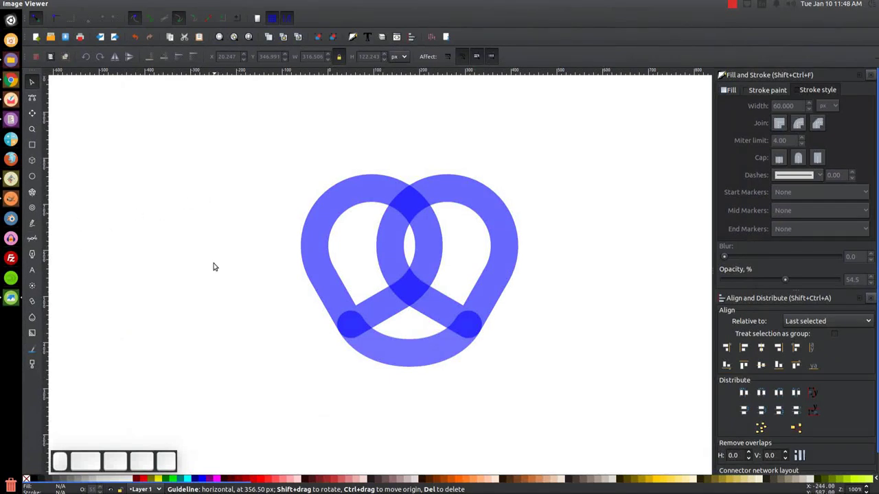
{"action": "left_click", "coordinate": [232, 254]}
Draw a short Bezier tail at the left arm end with a 60 px round-capped stroke
{"action": "key", "text": "b"}
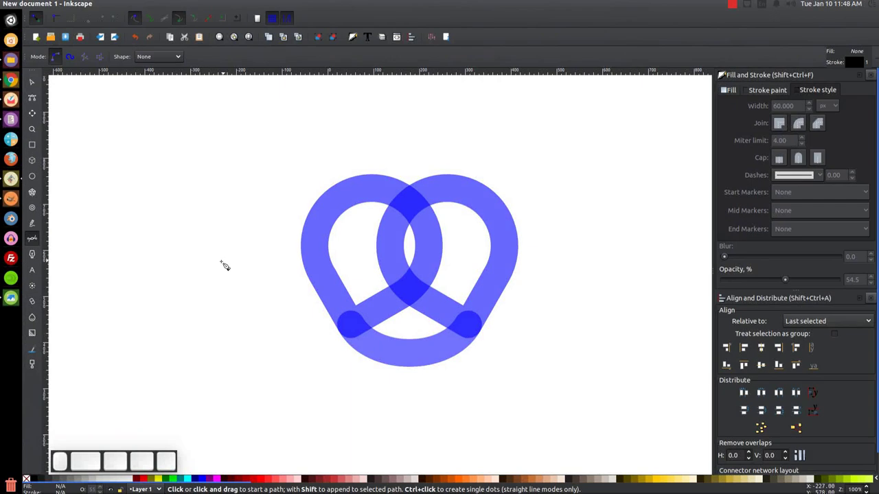
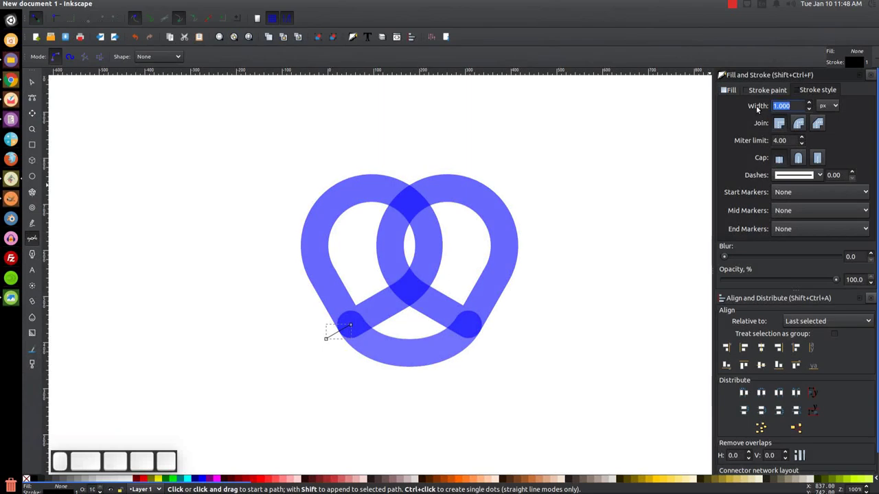
{"action": "key", "text": "Return"}
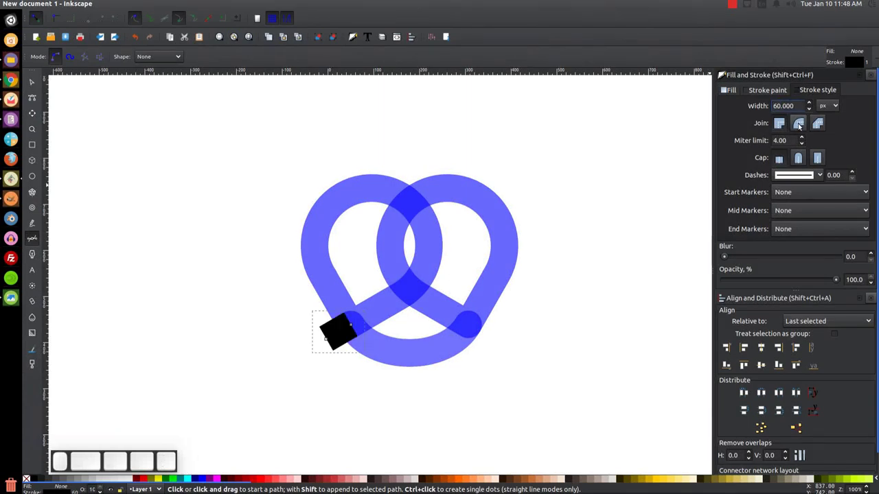
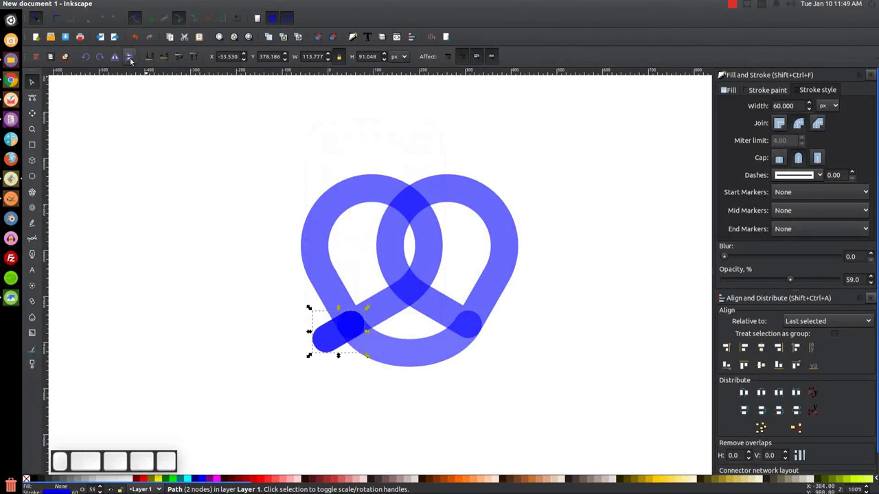
{"action": "scroll", "scroll_direction": "up", "scroll_amount": 3}
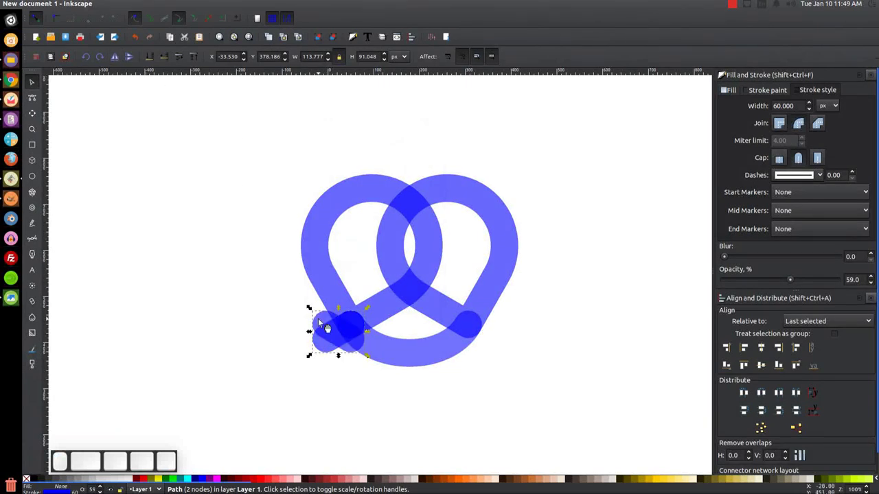
{"action": "scroll", "scroll_direction": "up", "scroll_amount": 3}
{"action": "scroll", "scroll_direction": "up", "scroll_amount": 3}
Flip the duplicated tail horizontally onto the right arm, then select the whole pretzel
{"action": "left_click", "coordinate": [442, 371]}
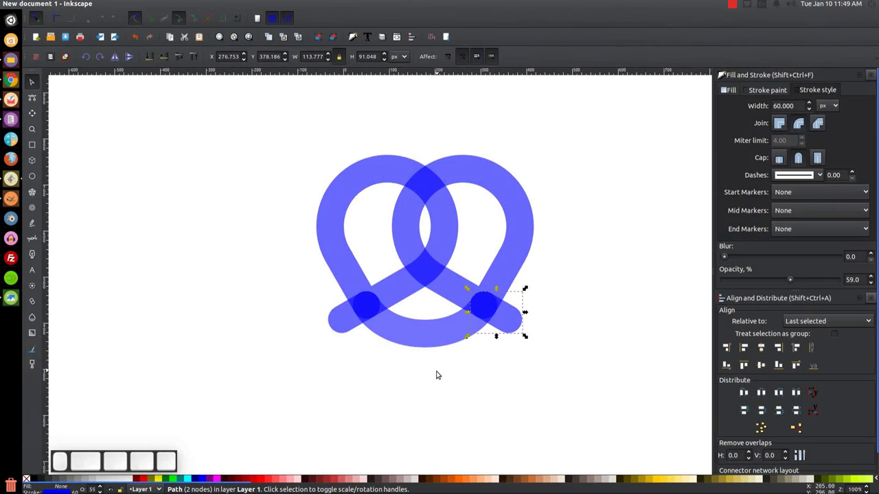
{"action": "left_click", "coordinate": [414, 357]}
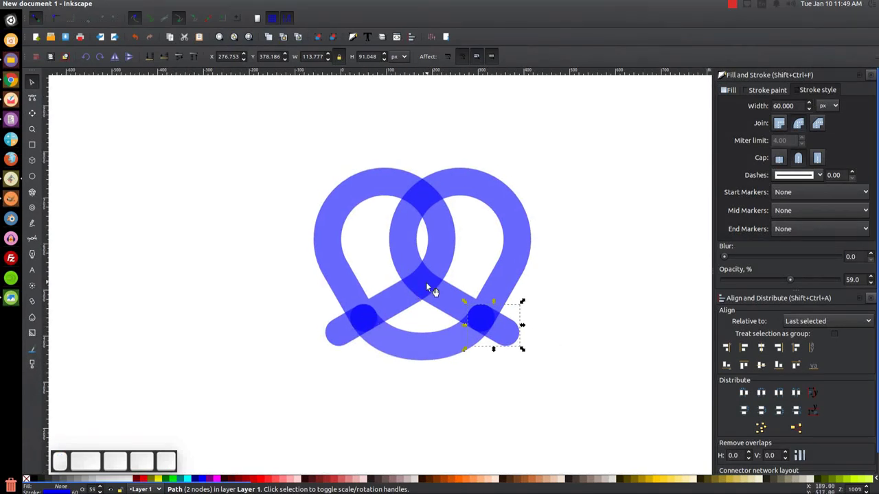
{"action": "left_click_drag", "start_coordinate": [627, 411], "coordinate": [298, 201]}
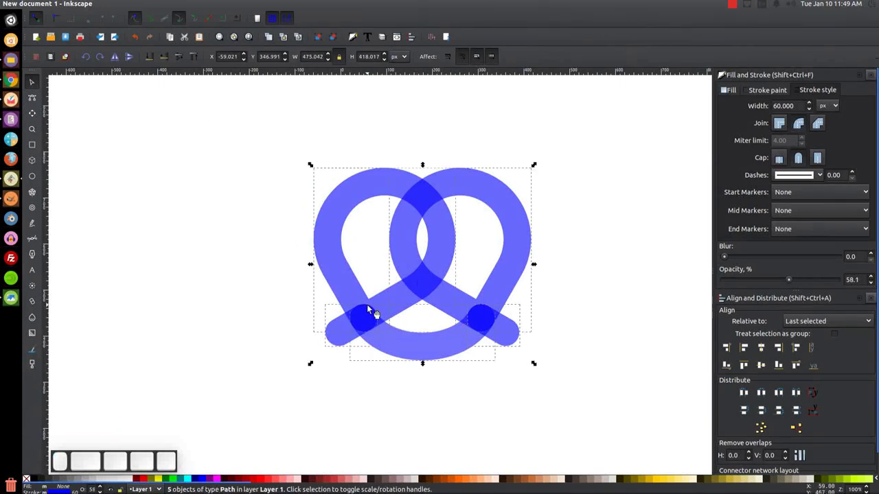
Adjust the lower tail's end node with the Node tool
{"action": "left_click", "coordinate": [372, 309]}
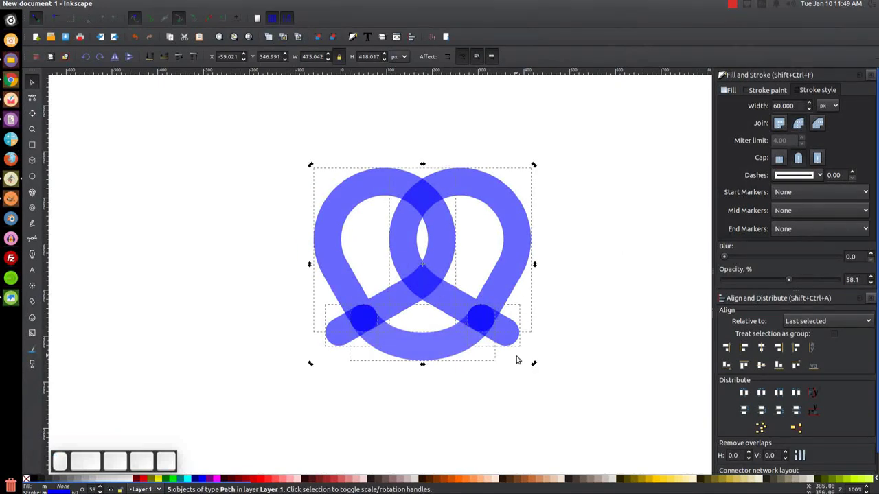
{"action": "left_click_drag", "start_coordinate": [540, 364], "coordinate": [481, 284]}
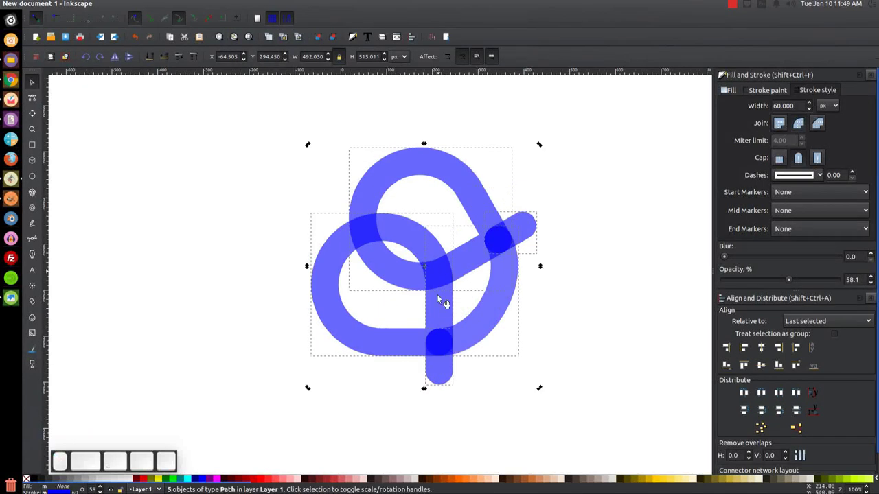
{"action": "left_click", "coordinate": [639, 259]}
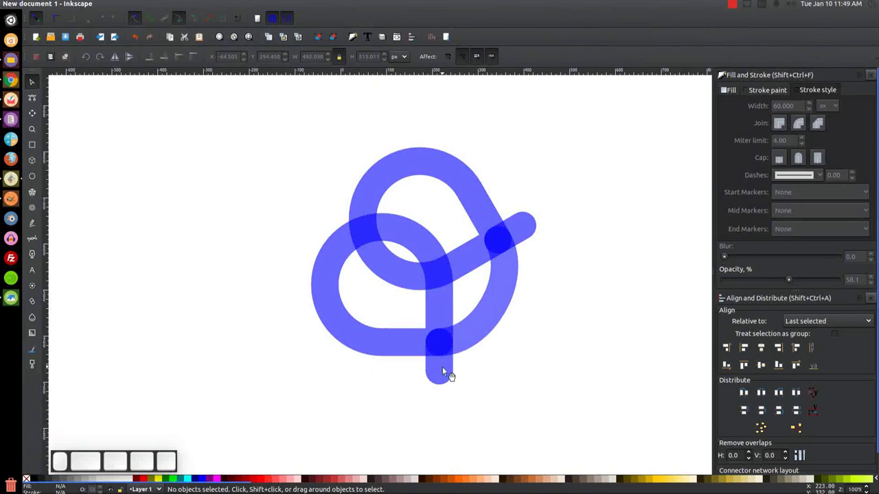
{"action": "left_click", "coordinate": [453, 373]}
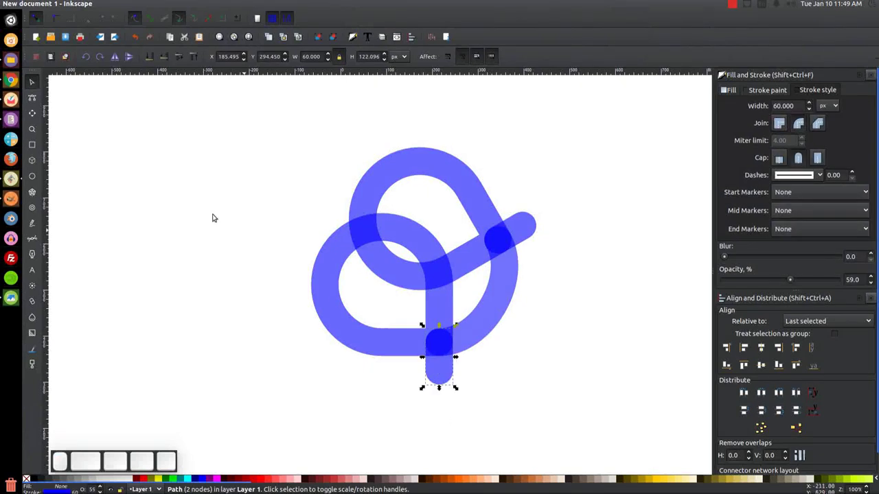
{"action": "left_click", "coordinate": [31, 97]}
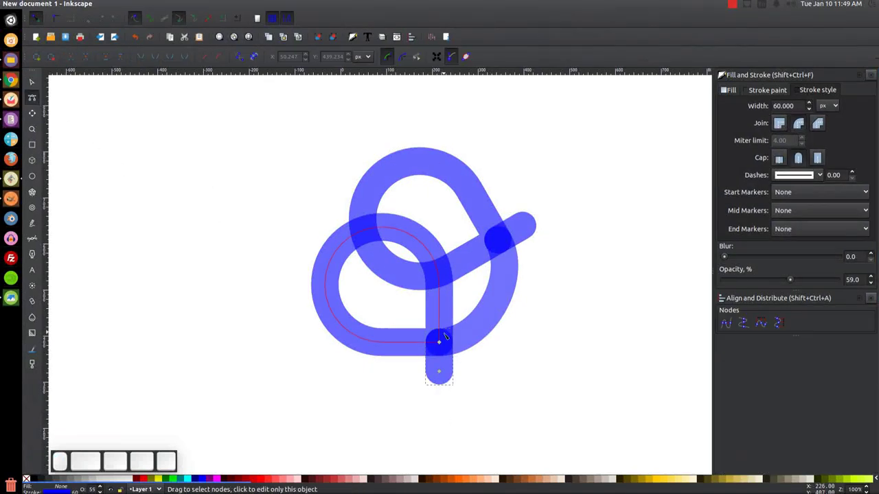
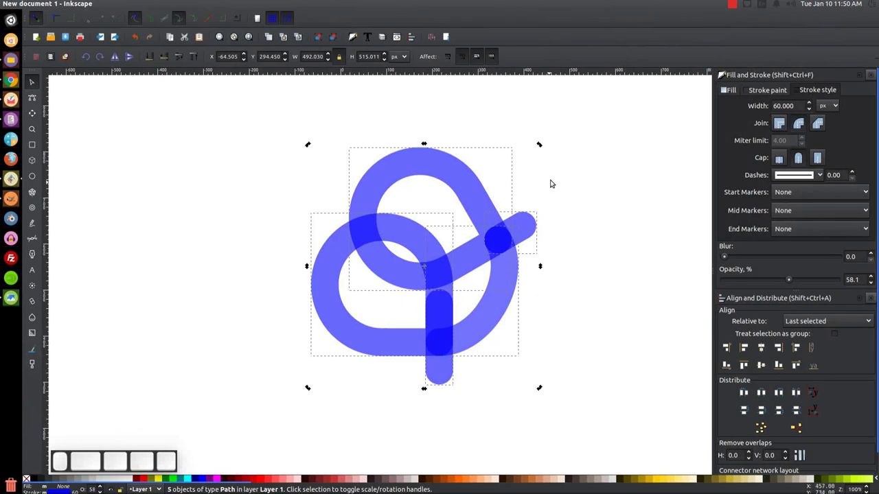
Rotate and reposition the upper loop so both loops sit level with tails crossing symmetrically
{"action": "left_click_drag", "start_coordinate": [546, 143], "coordinate": [534, 274]}
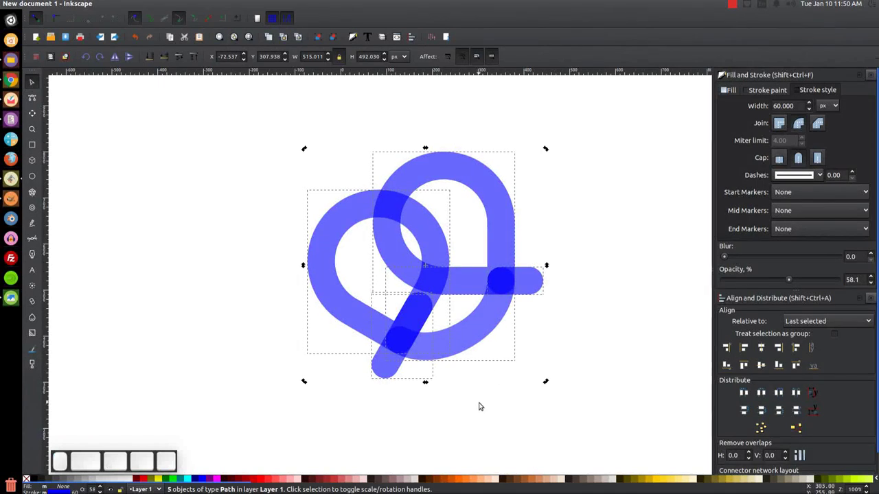
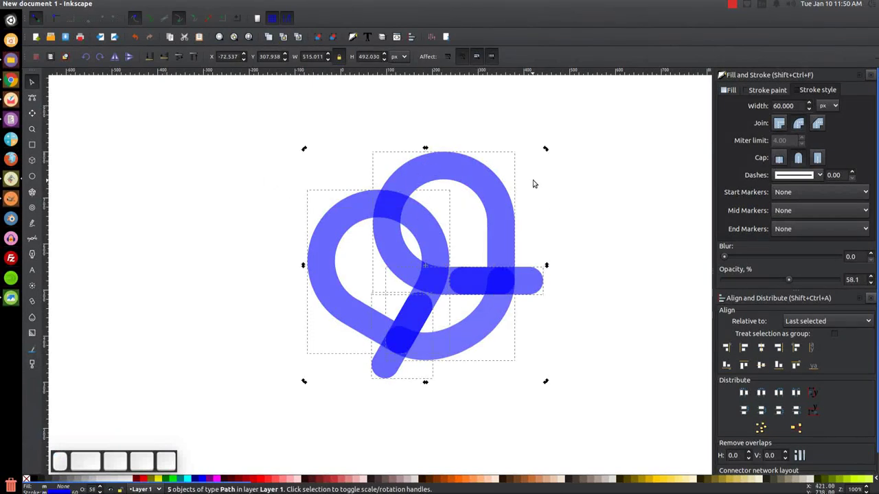
{"action": "left_click_drag", "start_coordinate": [552, 149], "coordinate": [546, 240]}
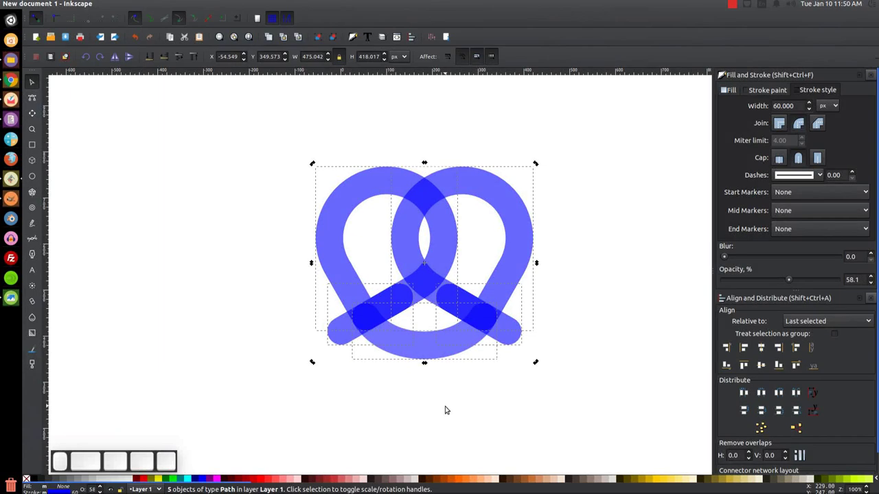
Select both pretzel loops and drag a corner handle inward to shrink them proportionally
{"action": "left_click", "coordinate": [504, 190]}
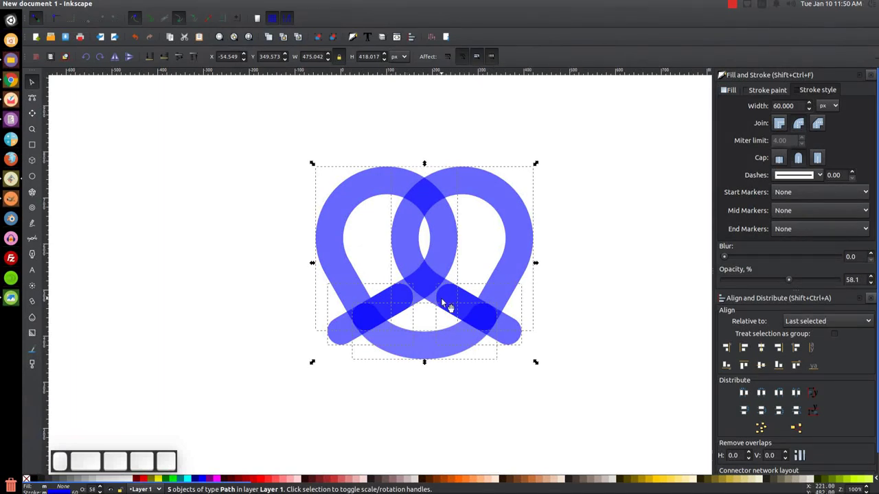
{"action": "left_click_drag", "start_coordinate": [543, 362], "coordinate": [528, 355]}
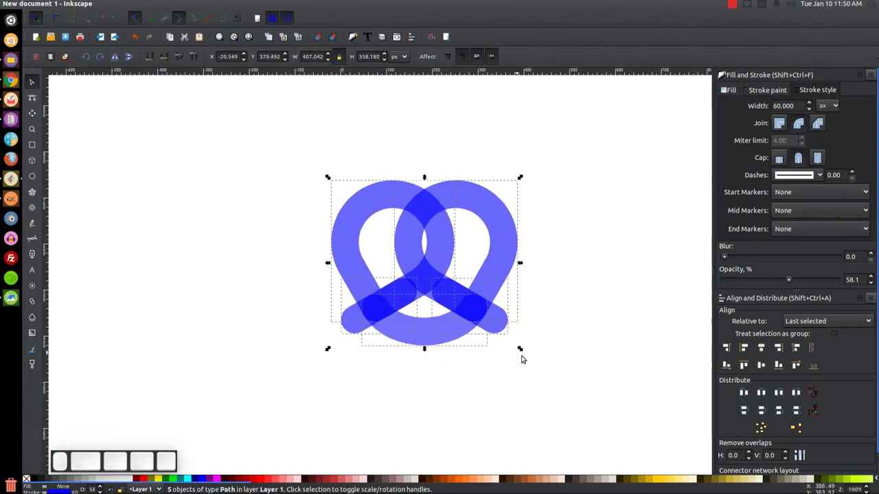
{"action": "left_click_drag", "start_coordinate": [526, 349], "coordinate": [520, 347]}
{"action": "scroll", "scroll_direction": "up", "scroll_amount": 3}
{"action": "scroll", "scroll_direction": "down", "scroll_amount": 3}
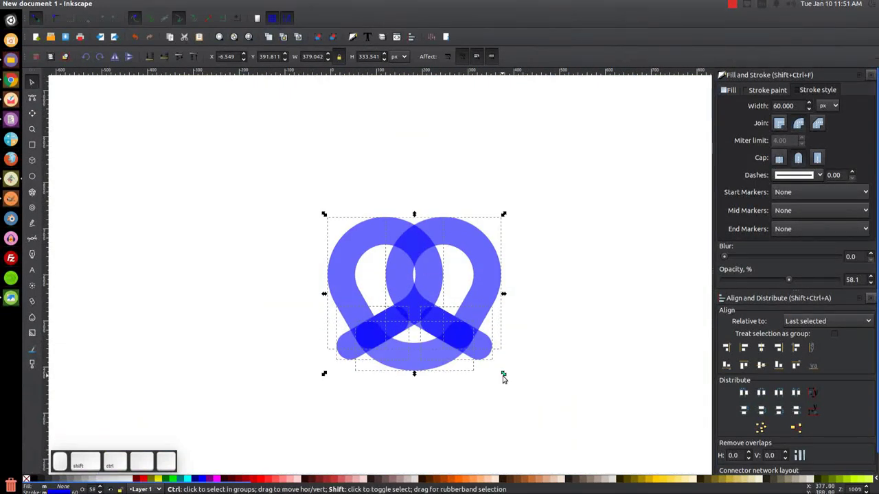
Fine-tune the pretzel's size to about 387 by 341 px and view the whole shape
{"action": "left_click", "coordinate": [508, 373]}
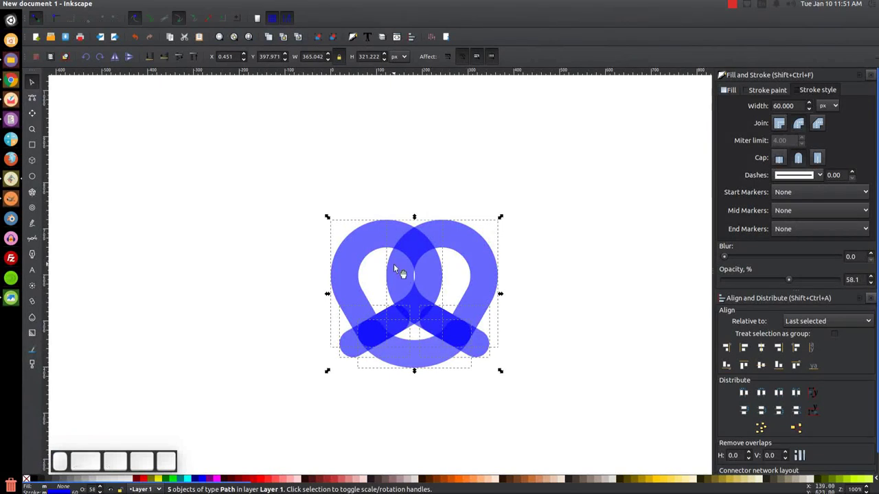
{"action": "left_click_drag", "start_coordinate": [505, 367], "coordinate": [512, 371]}
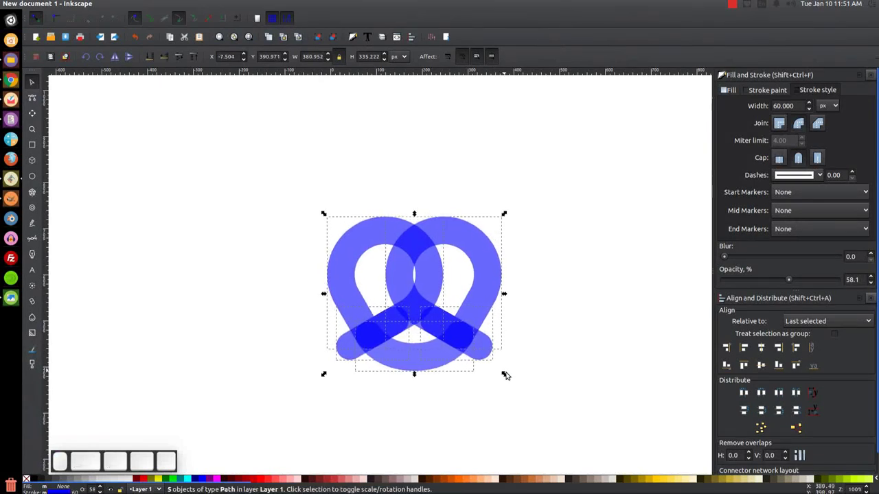
{"action": "left_click_drag", "start_coordinate": [513, 373], "coordinate": [517, 379]}
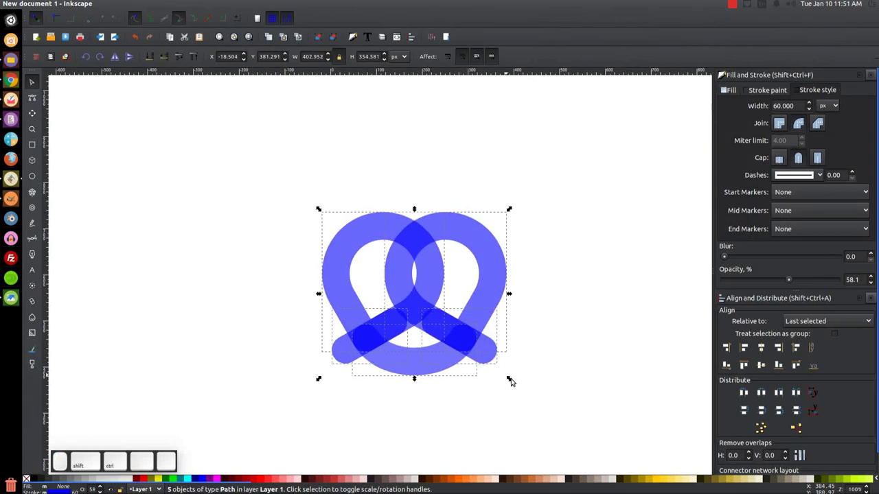
{"action": "left_click", "coordinate": [513, 376]}
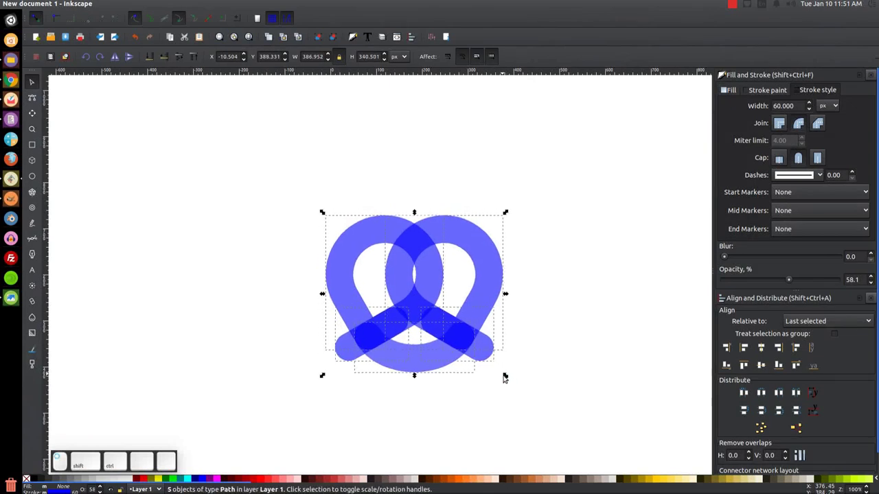
{"action": "left_click", "coordinate": [526, 370]}
{"action": "key", "text": "1"}
{"action": "left_click", "coordinate": [507, 367]}
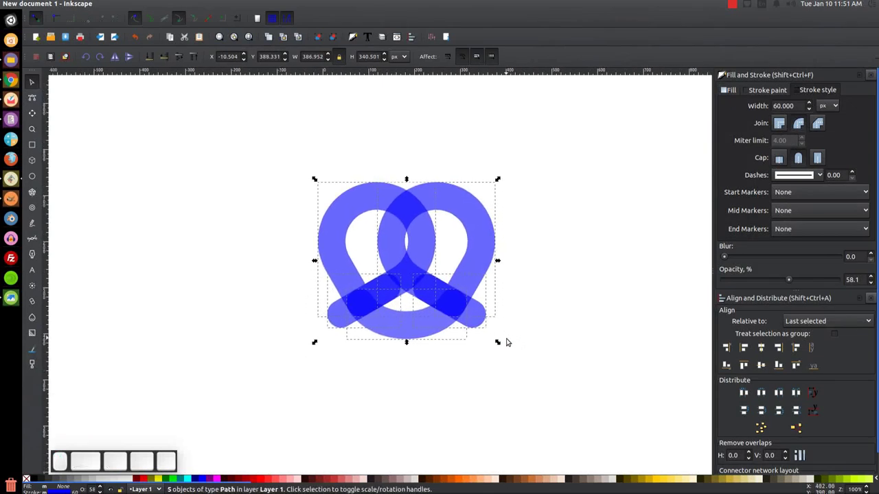
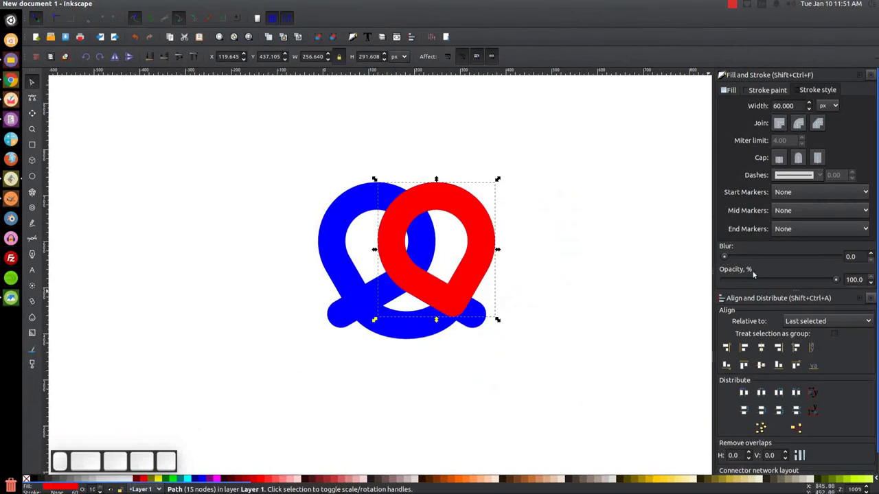
Set the red loop's opacity to about 54 and outset it slightly so a thin rim shows
{"action": "left_click", "coordinate": [792, 279]}
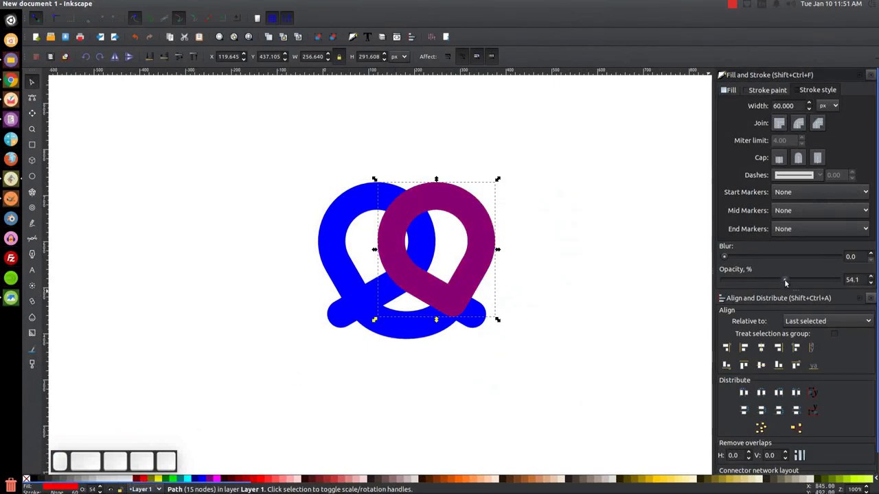
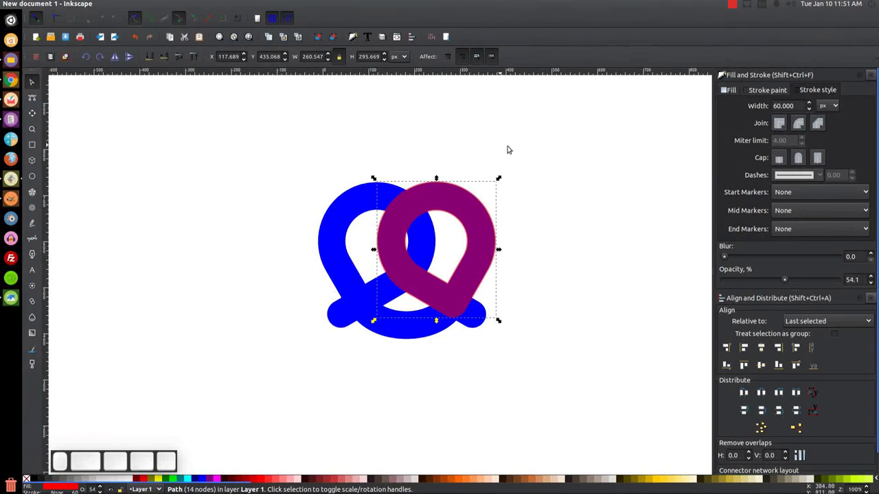
{"action": "key", "text": "ctrl+0"}
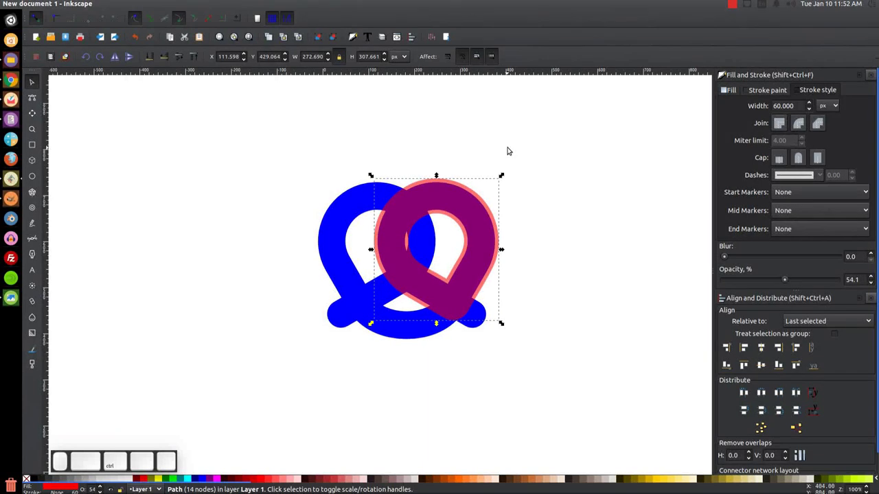
{"action": "key", "text": "ctrl+z"}
{"action": "scroll", "scroll_direction": "up", "scroll_amount": 3}
{"action": "key", "text": "1"}
{"action": "key", "text": "="}
Zoom in on the loops' top crossing to inspect the pink rim, then reframe it
{"action": "scroll", "scroll_direction": "up", "scroll_amount": 3}
{"action": "scroll", "scroll_direction": "up", "scroll_amount": 3}
{"action": "key", "text": "ctrl+0"}
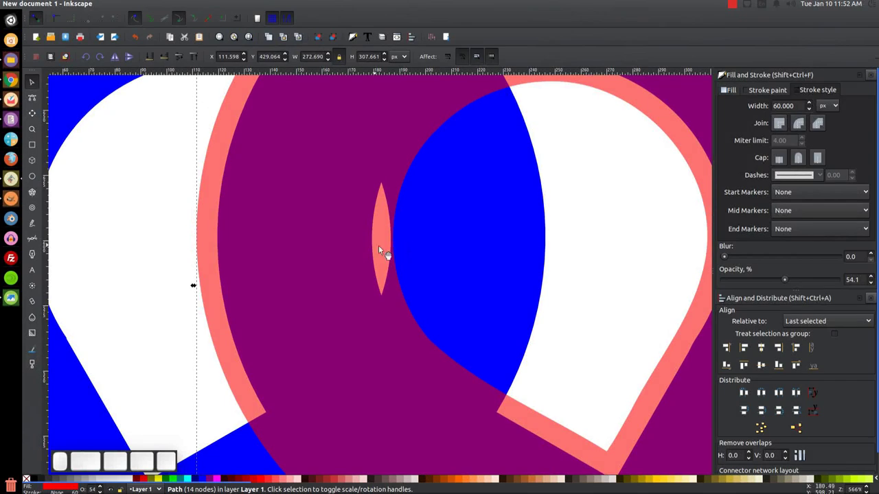
{"action": "key", "text": "ctrl+z"}
{"action": "scroll", "scroll_direction": "up", "scroll_amount": 3}
{"action": "left_click", "coordinate": [418, 276]}
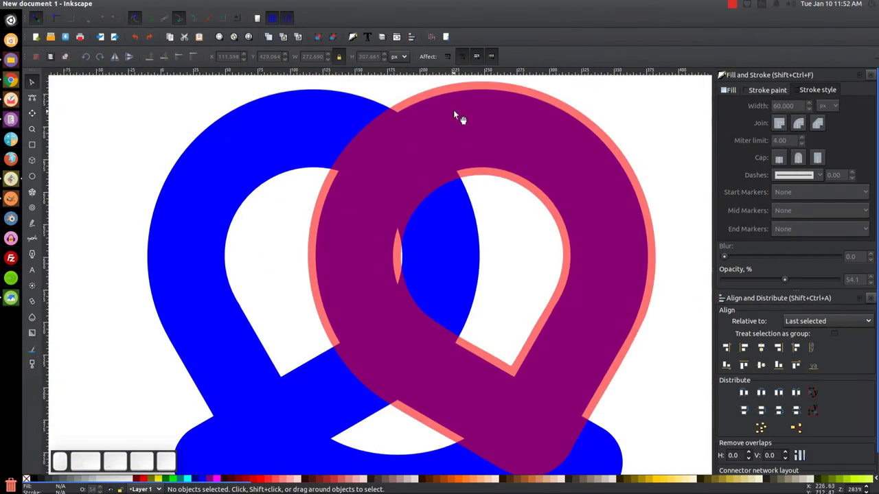
{"action": "left_click", "coordinate": [471, 278]}
{"action": "key", "text": "1"}
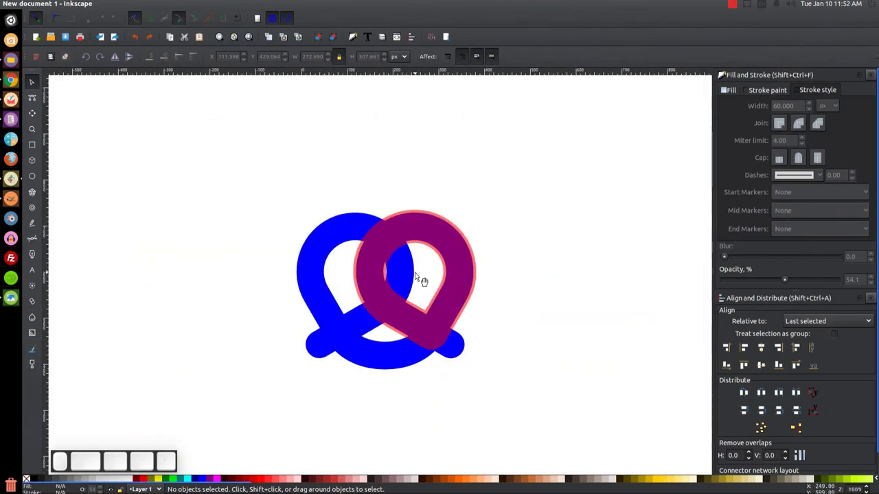
{"action": "key", "text": "="}
{"action": "left_click", "coordinate": [416, 282]}
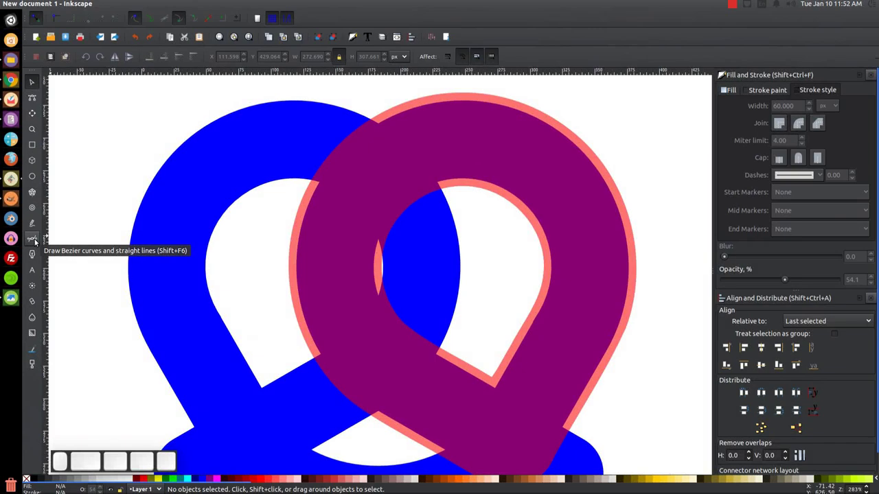
Intersect a Bezier polygon around the top crossing with the red loop, leaving two red seam arcs
{"action": "key", "text": "b"}
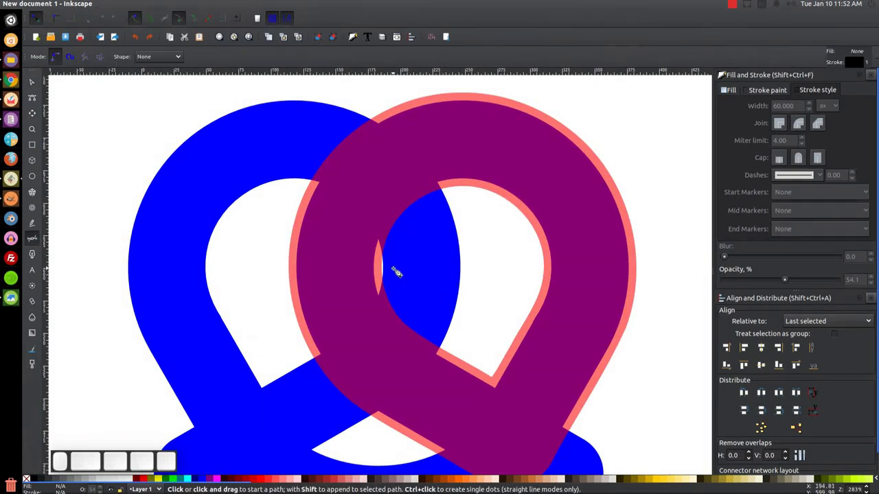
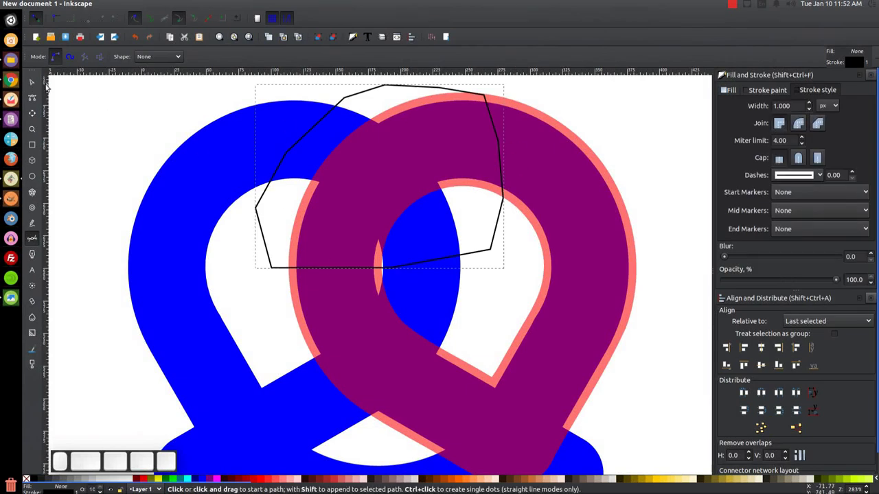
{"action": "left_click", "coordinate": [34, 86]}
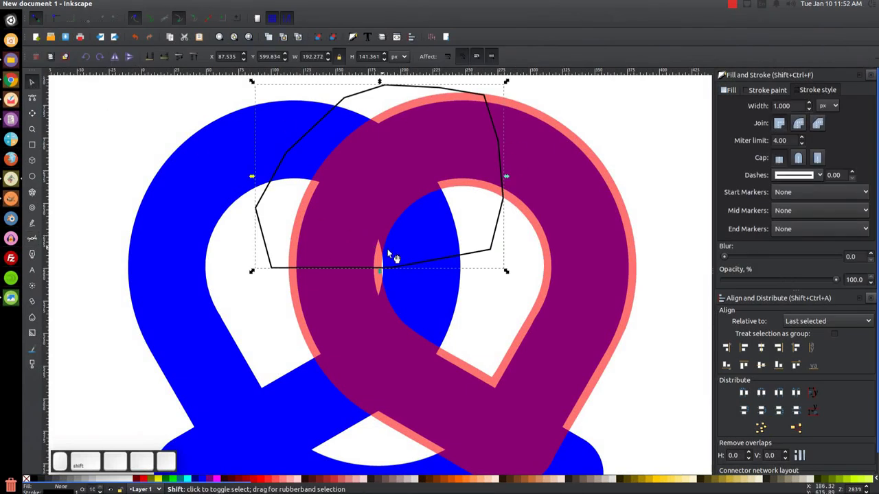
{"action": "left_click", "coordinate": [579, 163]}
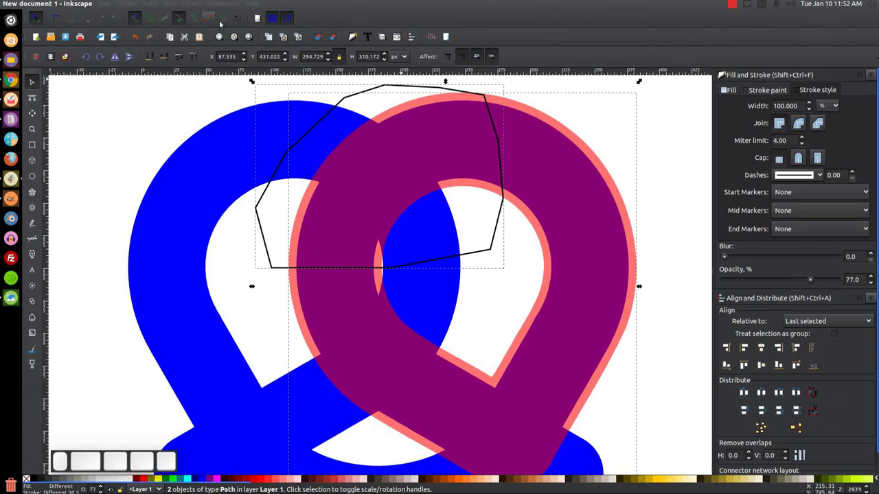
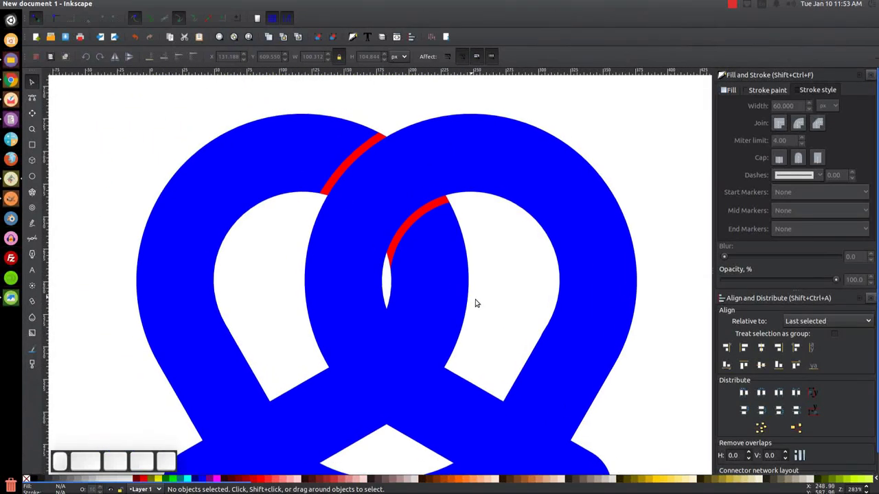
{"action": "left_click", "coordinate": [510, 347]}
{"action": "key", "text": "1"}
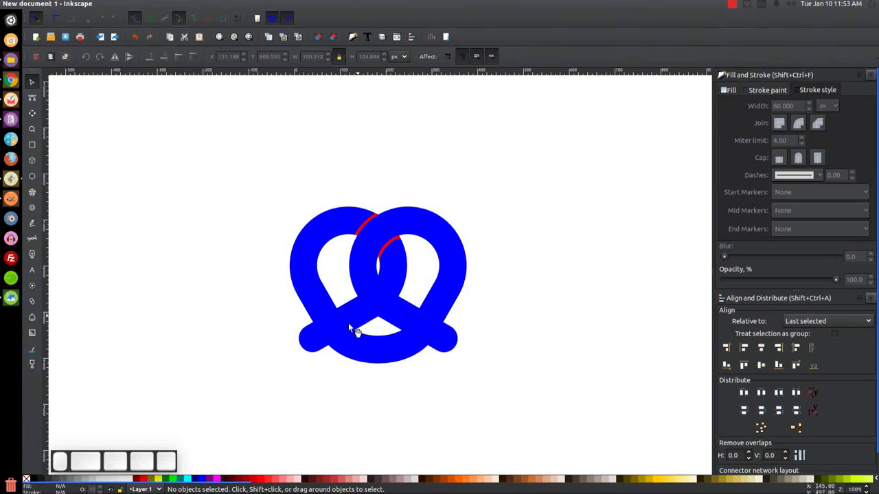
Make a translucent red copy of the left loop, outset it slightly, and start a polygon around the central crossing
{"action": "left_click", "coordinate": [309, 258]}
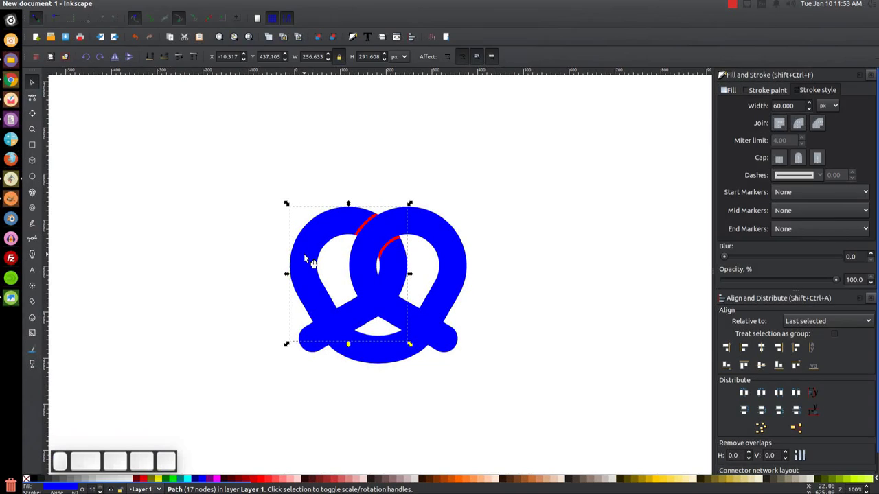
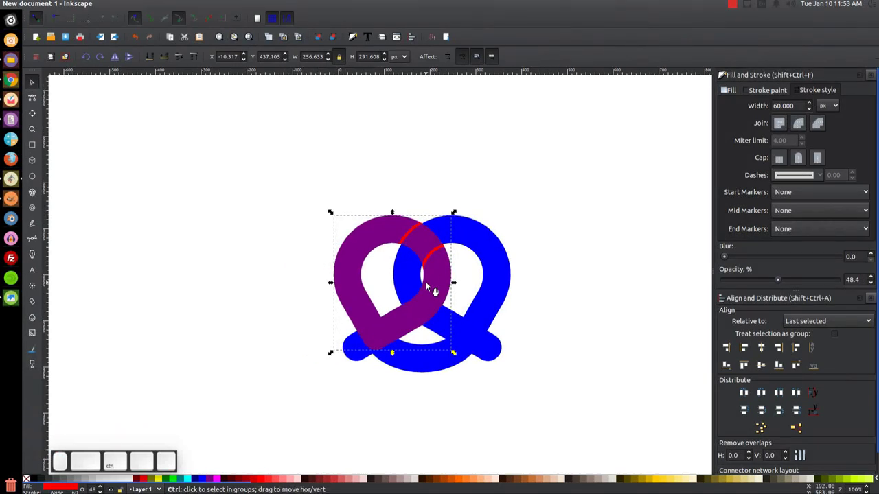
{"action": "key", "text": "ctrl+0"}
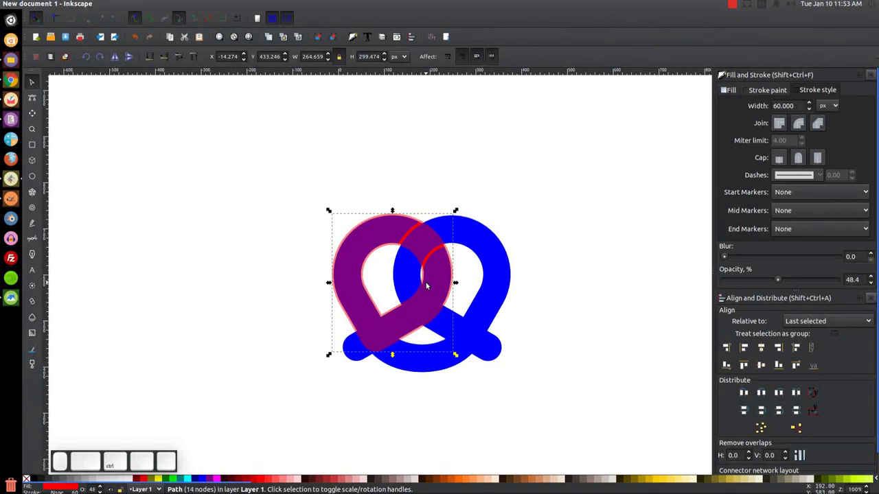
{"action": "key", "text": "="}
{"action": "left_click", "coordinate": [401, 317]}
{"action": "left_click", "coordinate": [271, 273]}
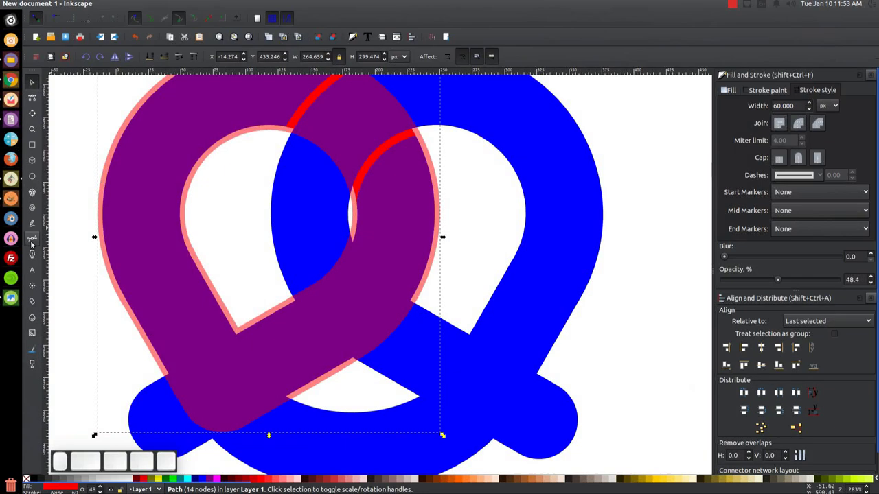
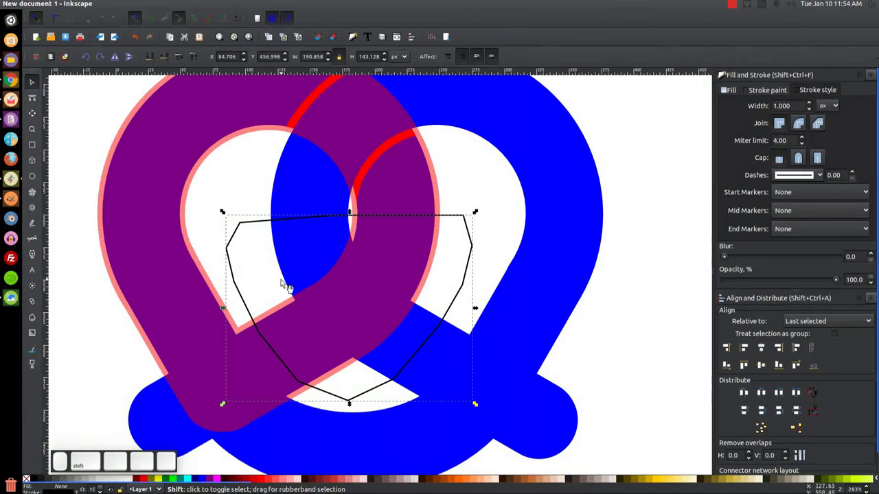
Intersect the copy with the polygon and restyle it into solid red seam arcs at the central crossing
{"action": "left_click", "coordinate": [157, 222]}
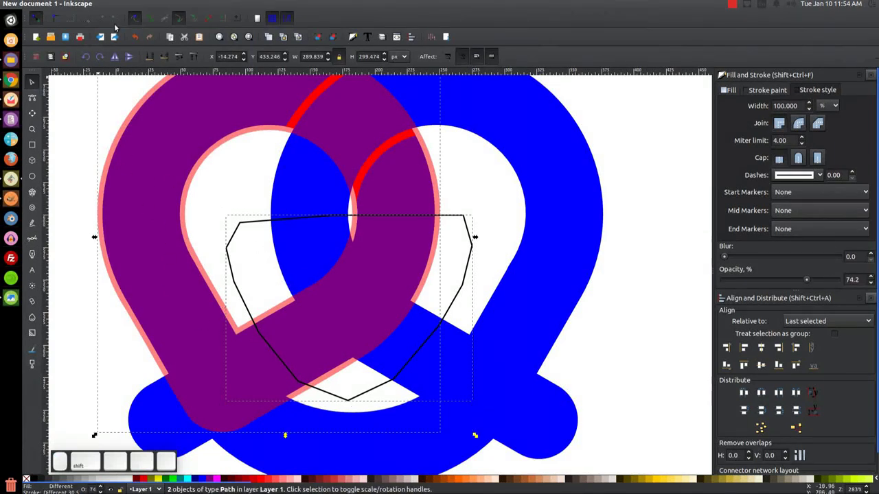
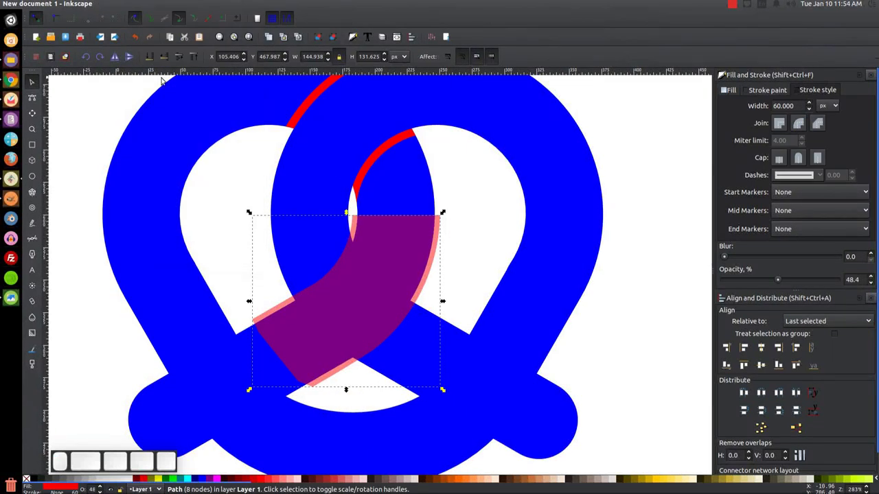
{"action": "left_click", "coordinate": [562, 219]}
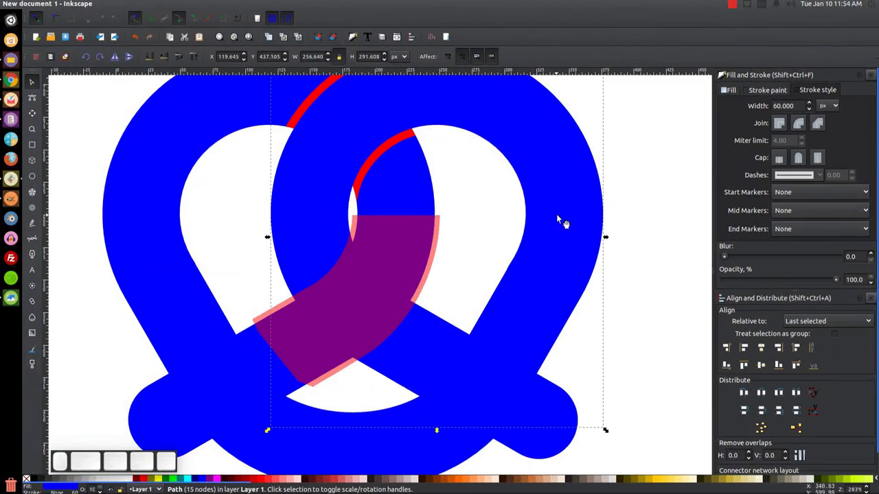
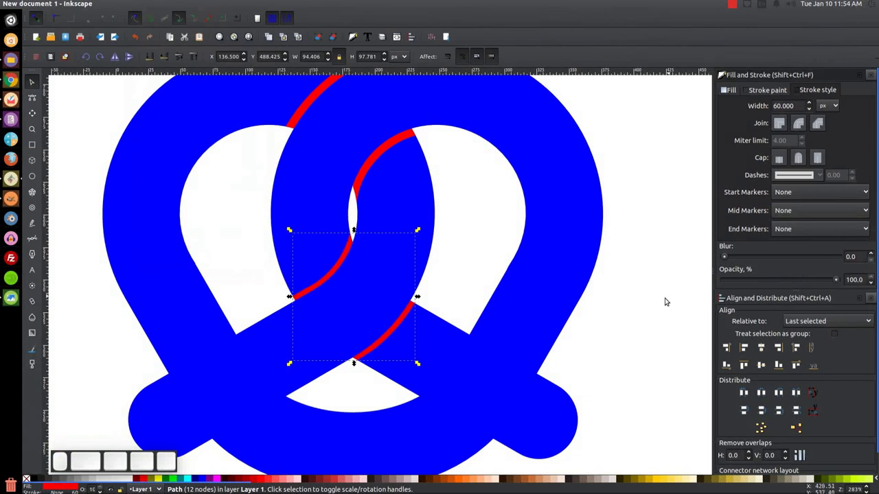
{"action": "key", "text": "1"}
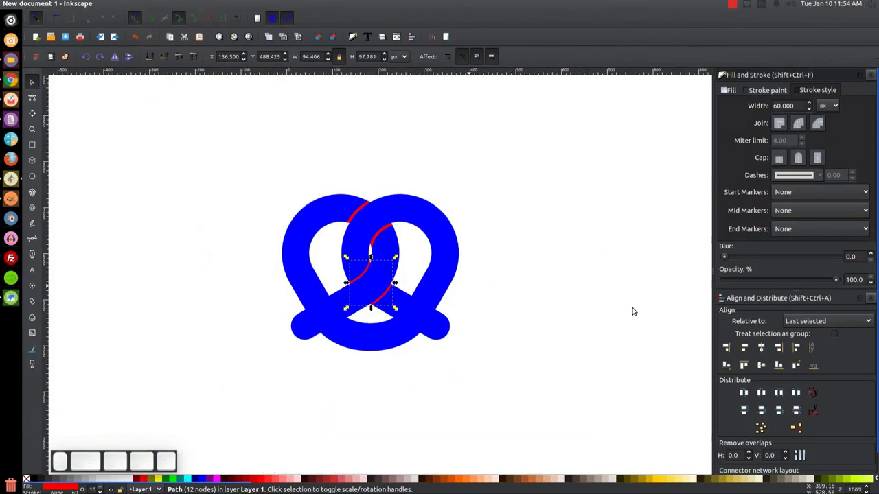
{"action": "left_click", "coordinate": [572, 267]}
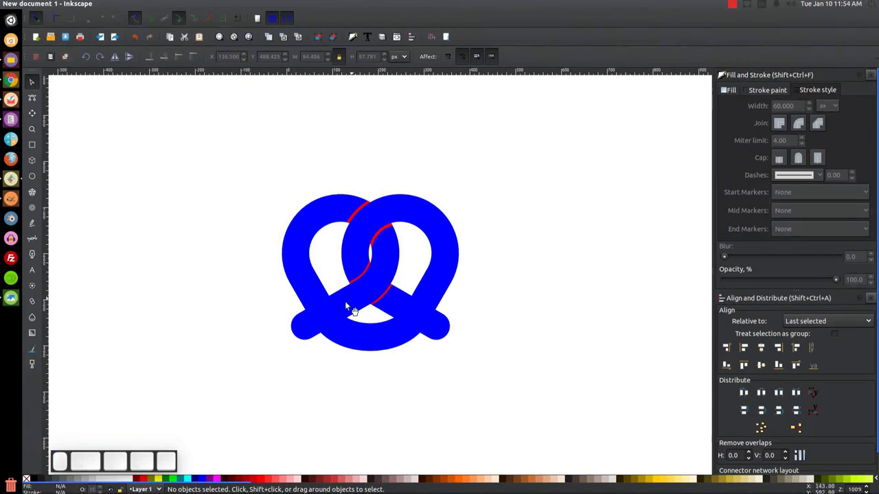
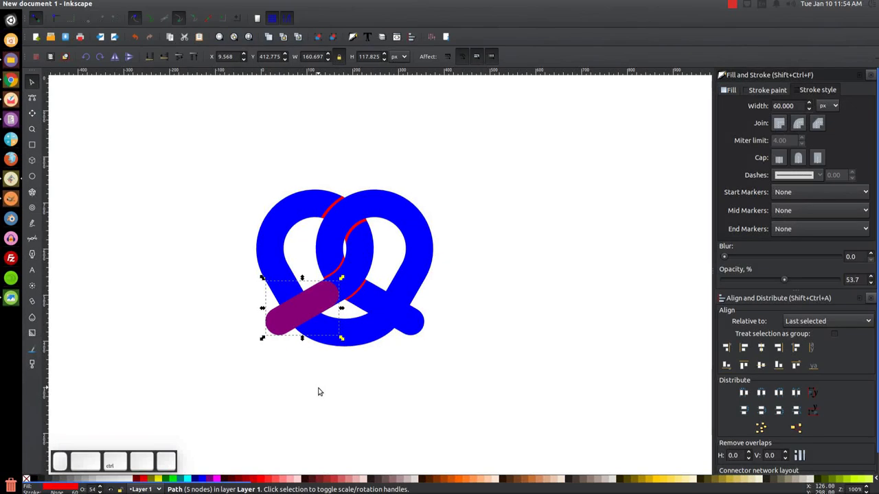
Zoom in on the lower part of the pretzel where the tails cross
{"action": "key", "text": "ctrl+0"}
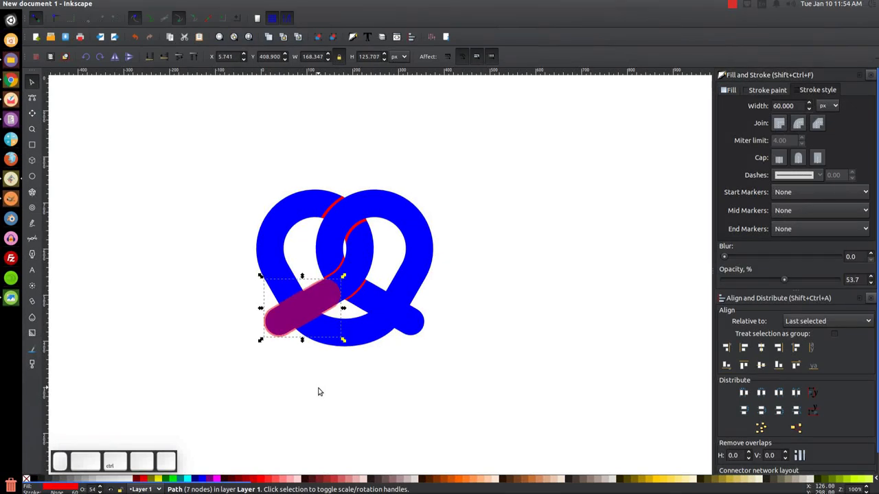
{"action": "scroll", "scroll_direction": "up", "scroll_amount": 3}
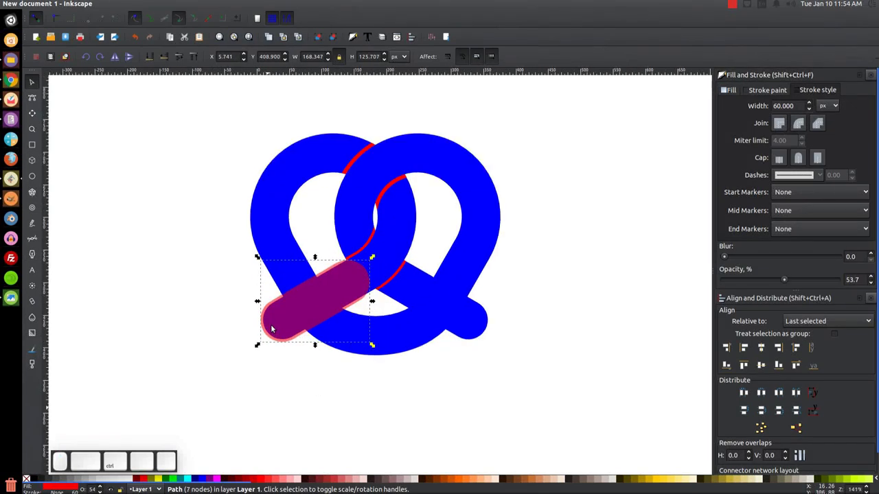
{"action": "scroll", "scroll_direction": "up", "scroll_amount": 3}
{"action": "key", "text": "-"}
{"action": "key", "text": "="}
{"action": "key", "text": "-"}
Duplicate and flip the translucent pill, then select it with the pretzel's right end for alignment
{"action": "left_click", "coordinate": [279, 332]}
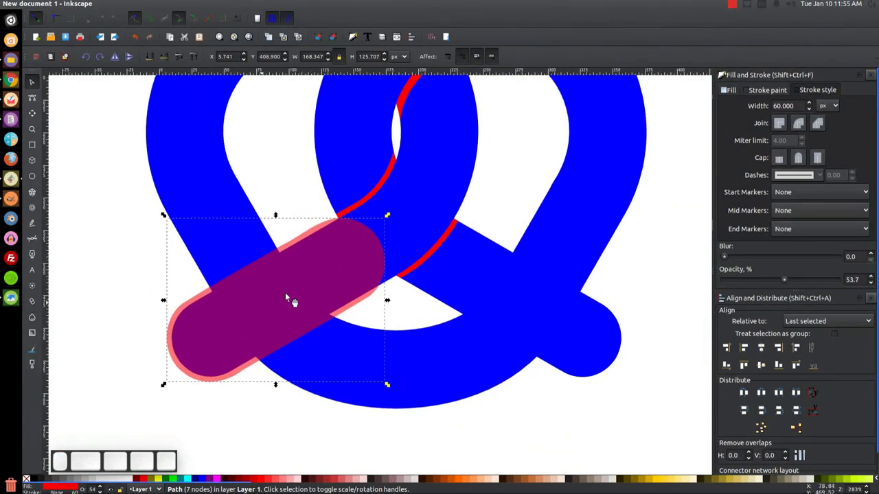
{"action": "left_click_drag", "start_coordinate": [313, 273], "coordinate": [336, 352]}
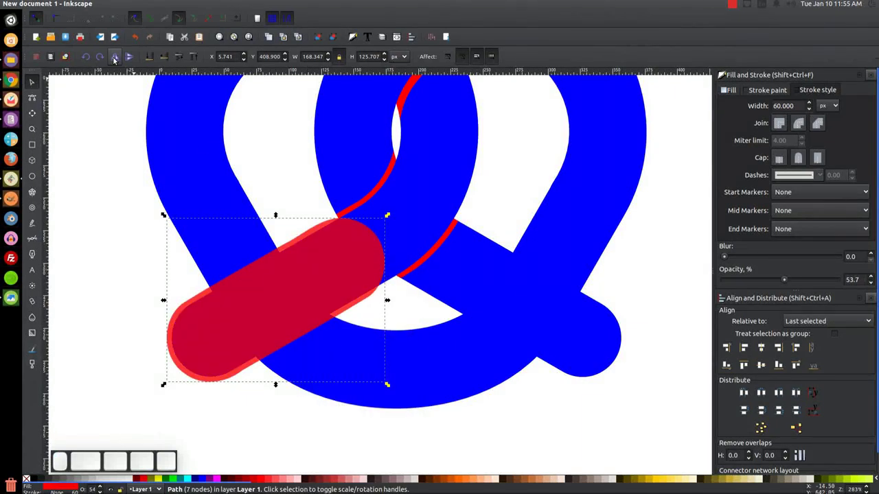
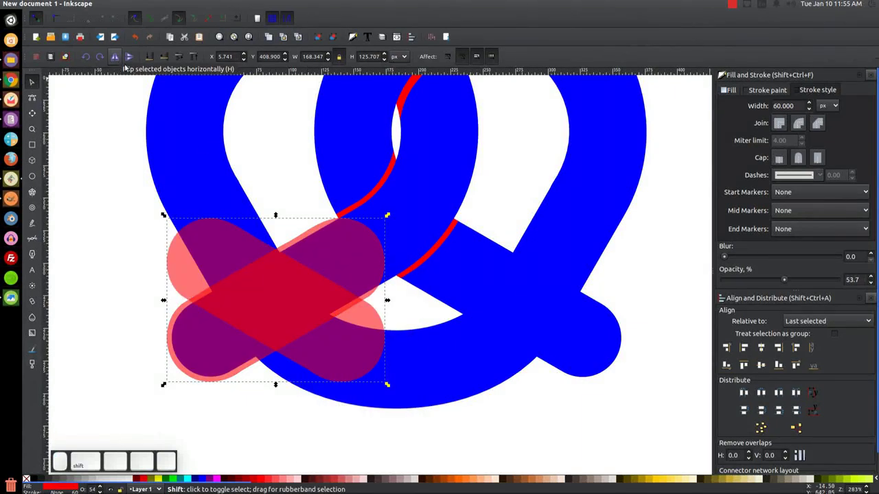
{"action": "left_click", "coordinate": [609, 343]}
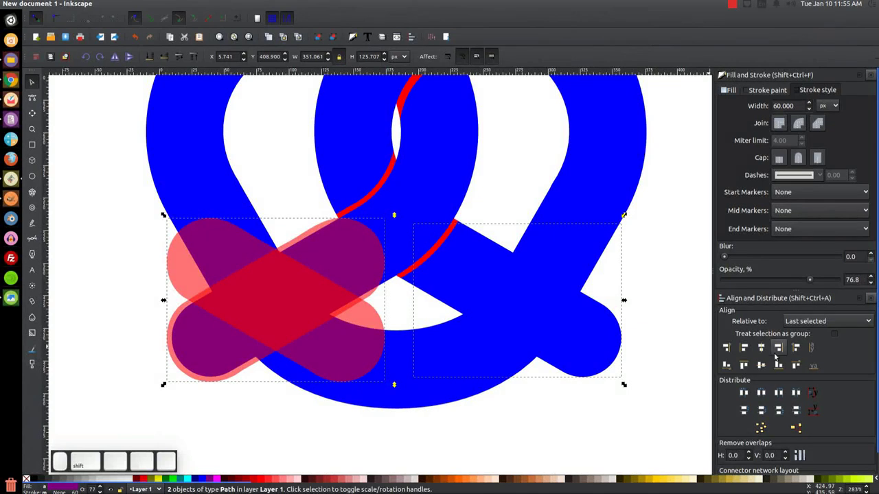
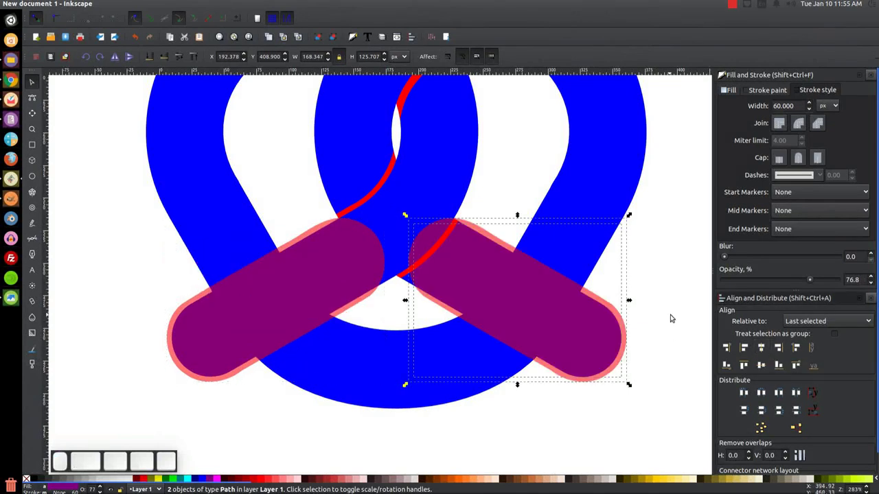
Intersect the left pill with the pretzel loop and lower part to trim it to the overlap
{"action": "left_click", "coordinate": [681, 295]}
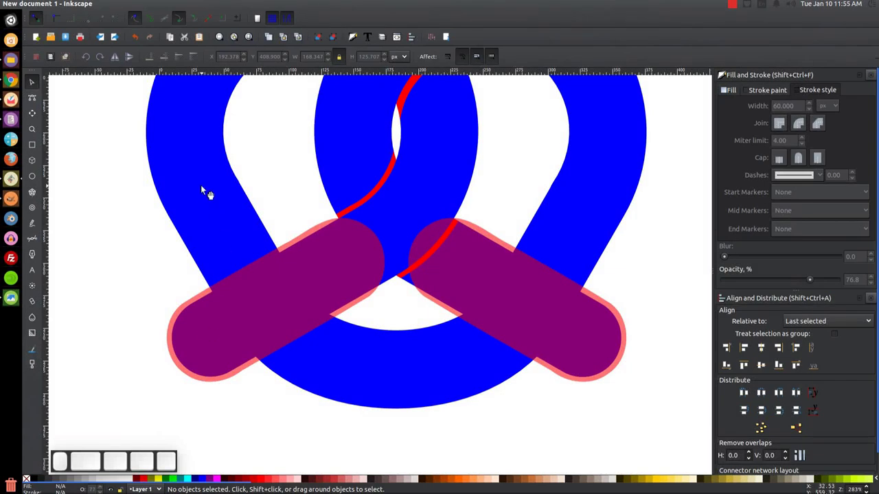
{"action": "left_click", "coordinate": [208, 193]}
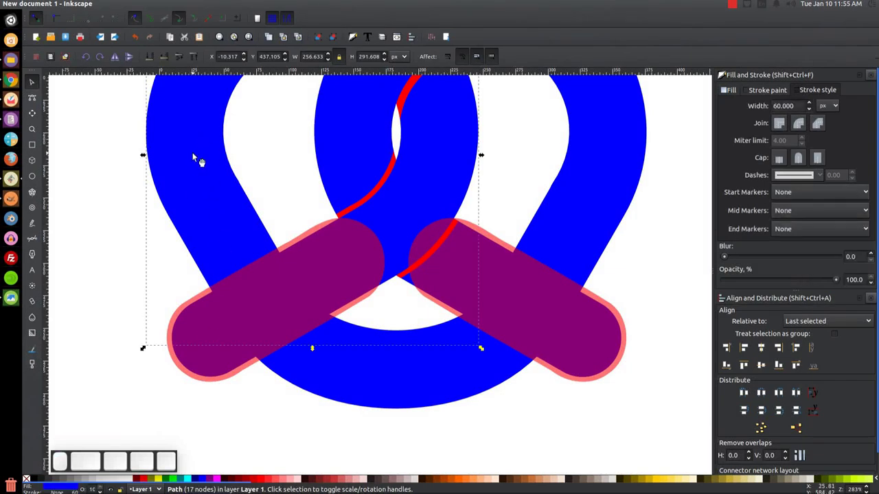
{"action": "left_click", "coordinate": [370, 383]}
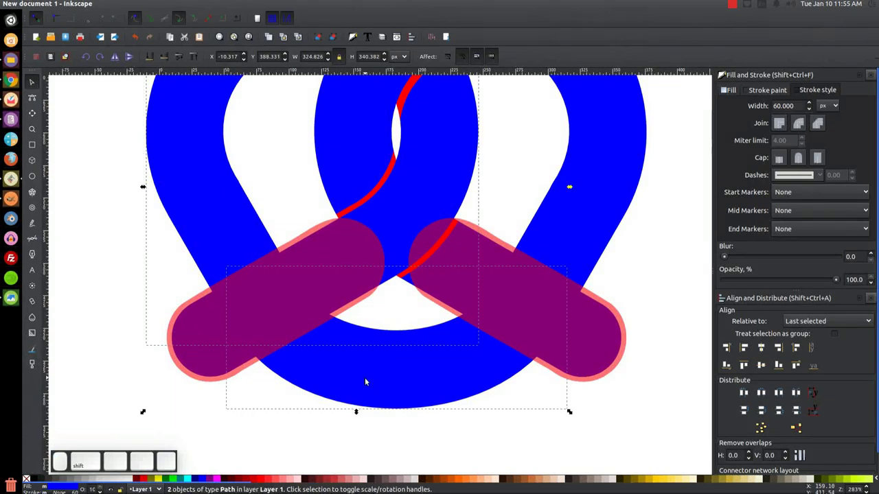
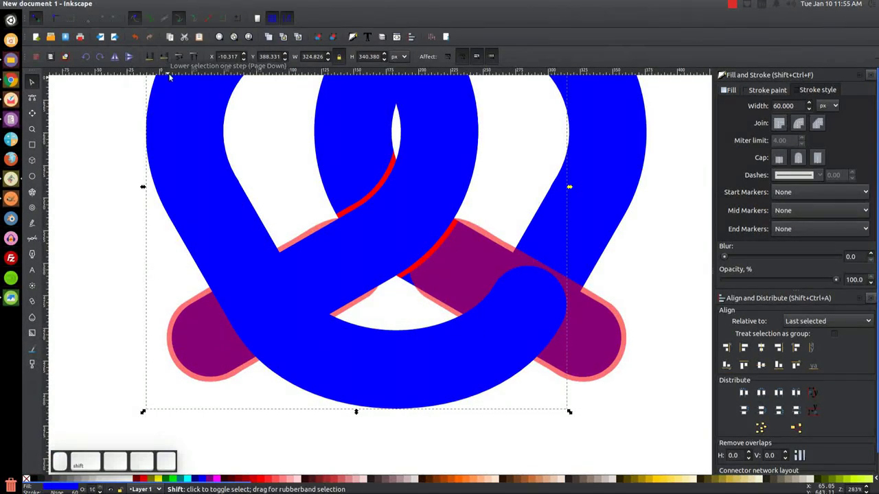
{"action": "left_click", "coordinate": [203, 345]}
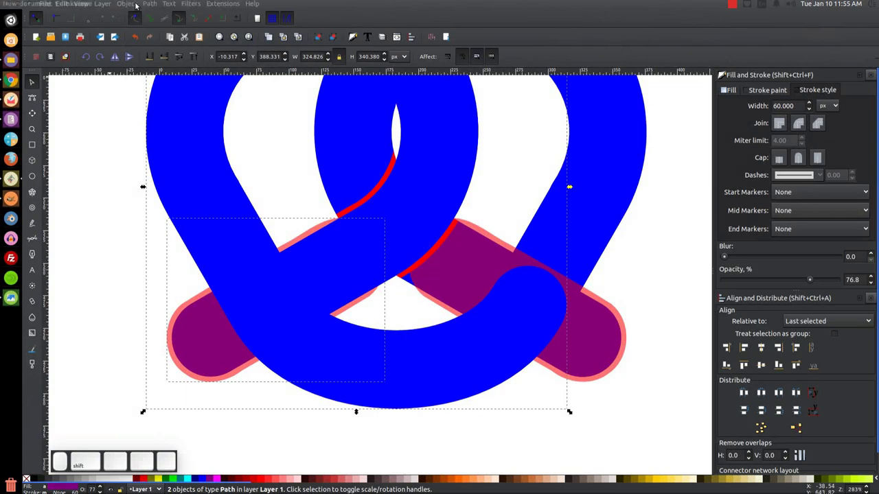
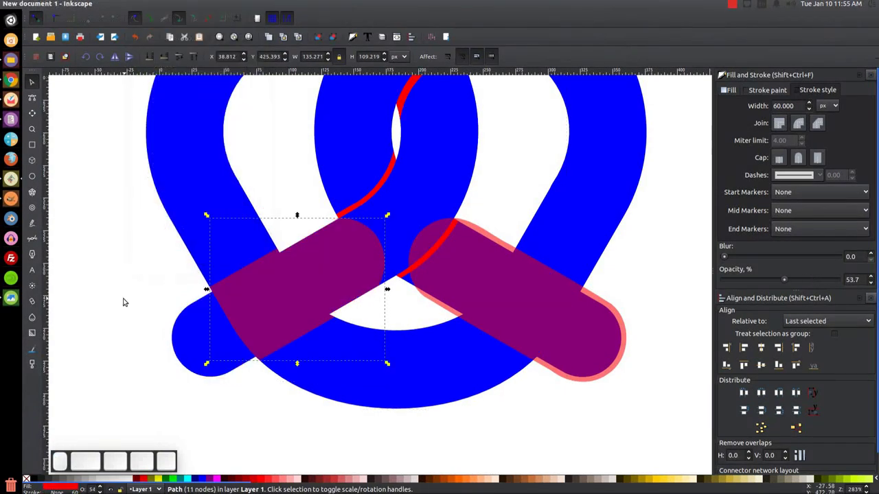
Undo the trim via the right-click menu, then restack the left end piece as solid blue with red seams
{"action": "left_click", "coordinate": [199, 345]}
{"action": "right_click", "coordinate": [194, 339]}
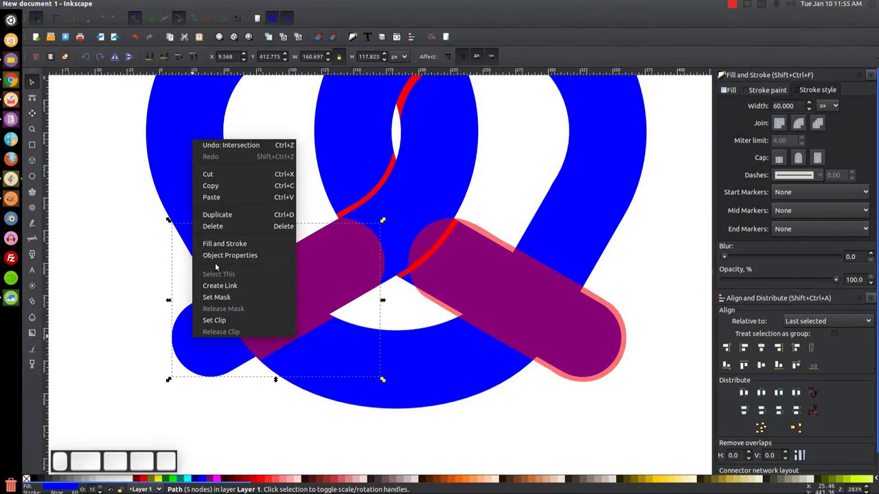
{"action": "left_click", "coordinate": [234, 216]}
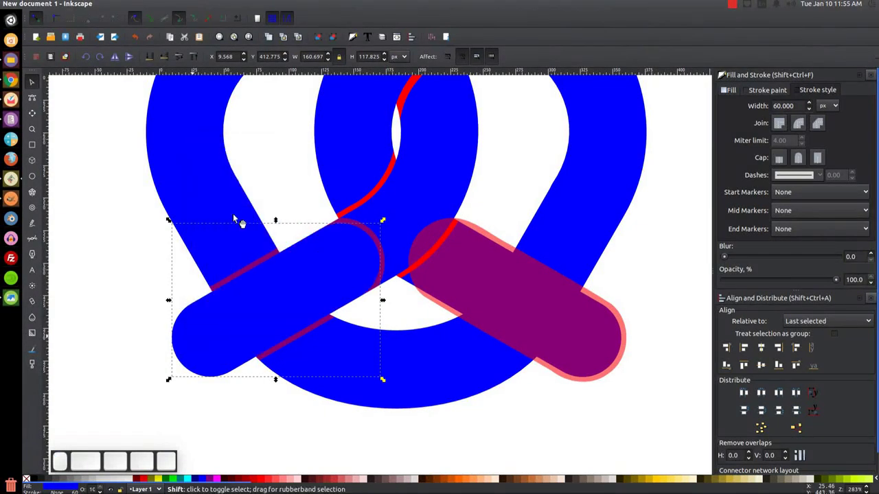
{"action": "left_click", "coordinate": [277, 363]}
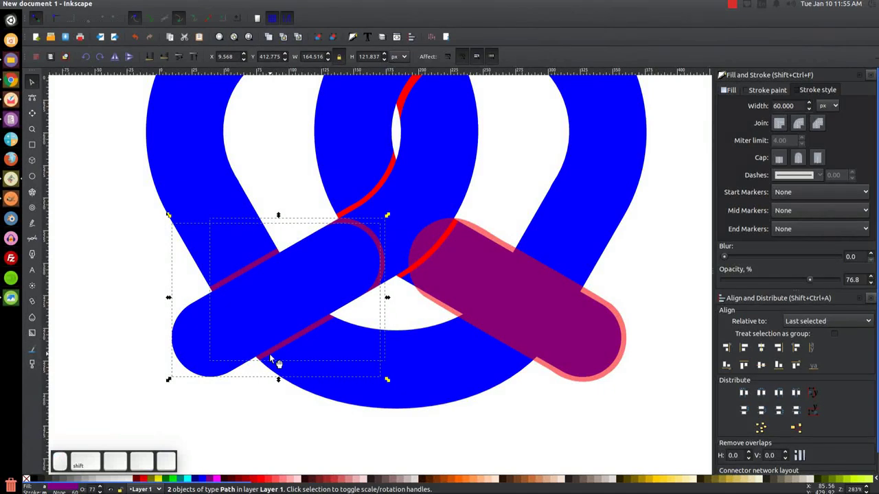
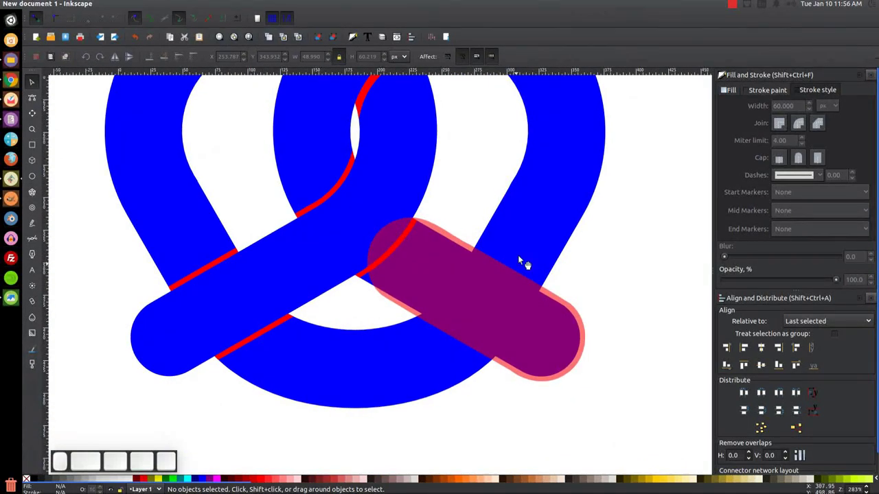
Undo the lower-right trim and restack the blue arm over the loop with a reddish rim along its edges
{"action": "left_click", "coordinate": [582, 168]}
{"action": "left_click", "coordinate": [574, 201]}
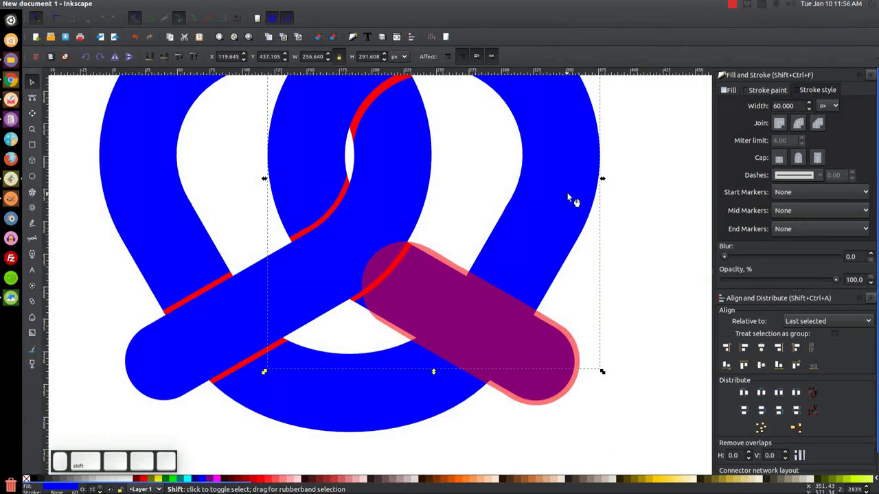
{"action": "left_click", "coordinate": [395, 392]}
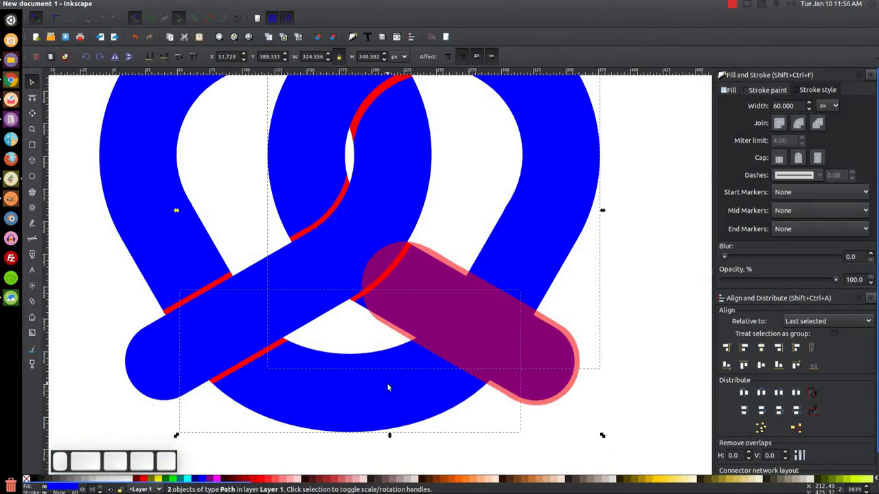
{"action": "left_click", "coordinate": [388, 385]}
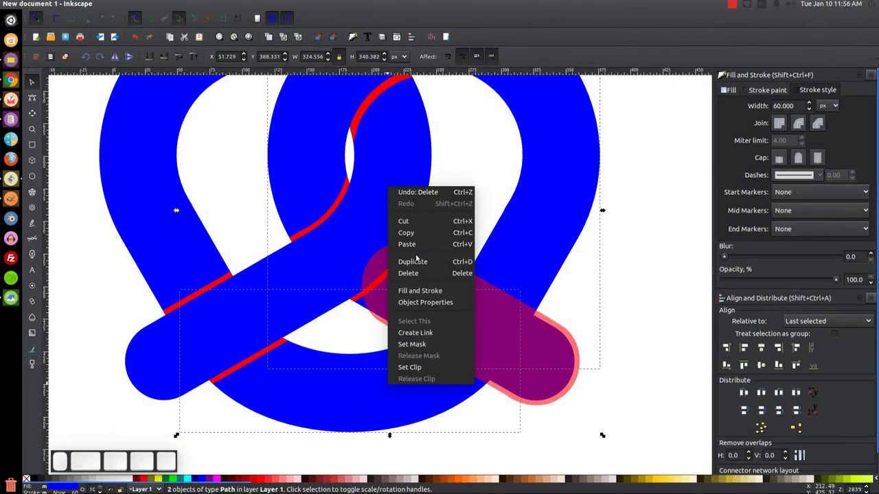
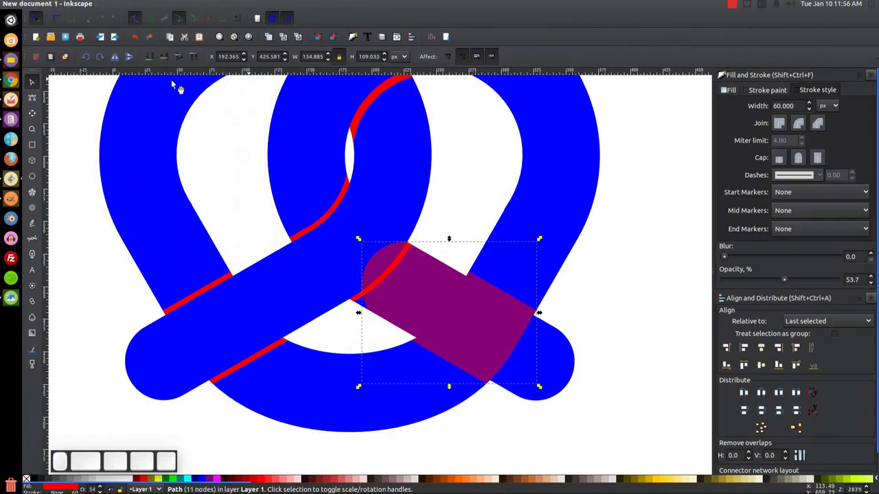
{"action": "left_click", "coordinate": [569, 353]}
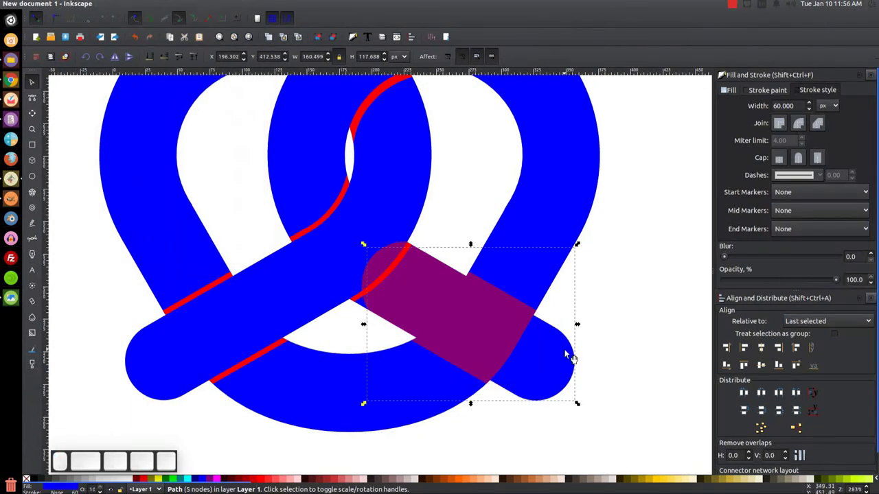
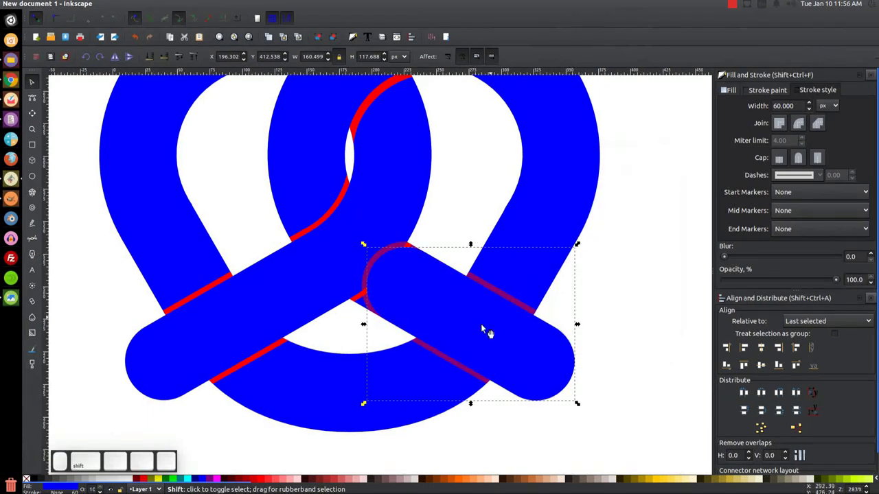
{"action": "left_click", "coordinate": [449, 363]}
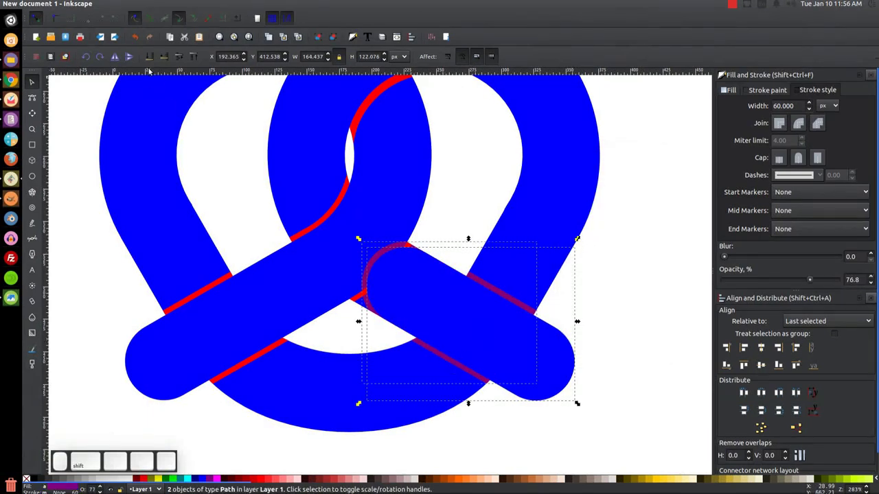
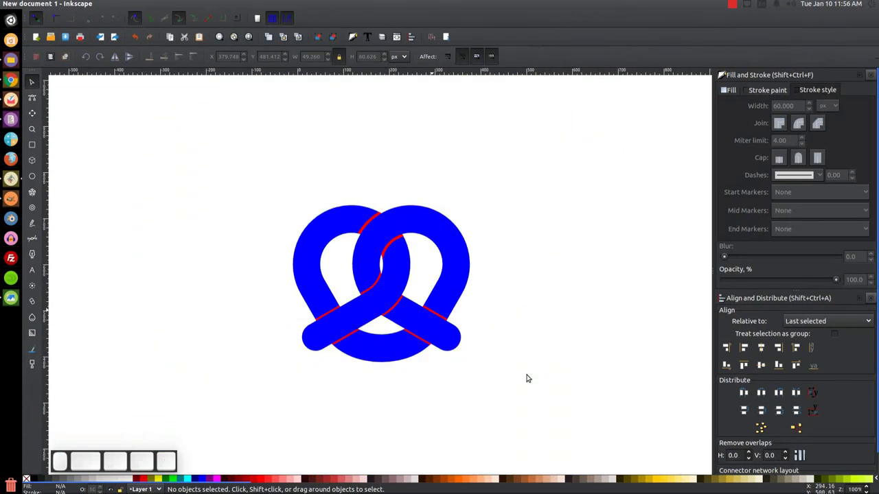
Zoom in a little on the pretzel before recolouring its body orange
{"action": "left_click", "coordinate": [533, 374]}
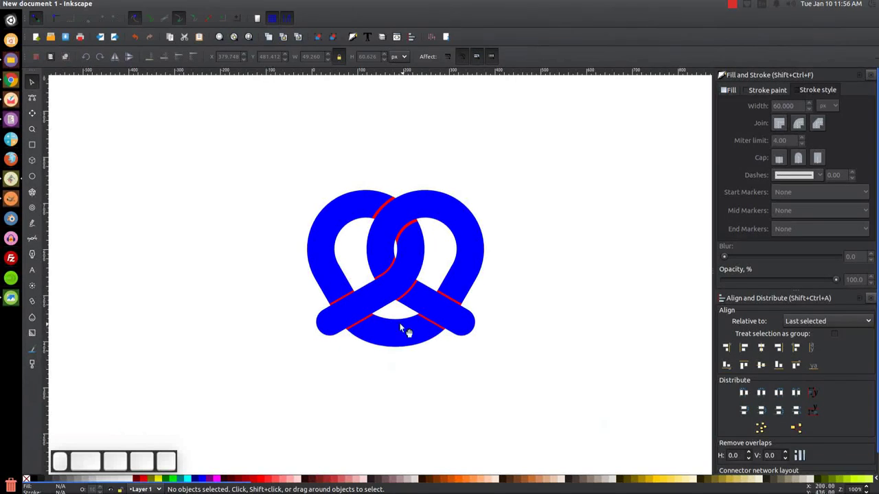
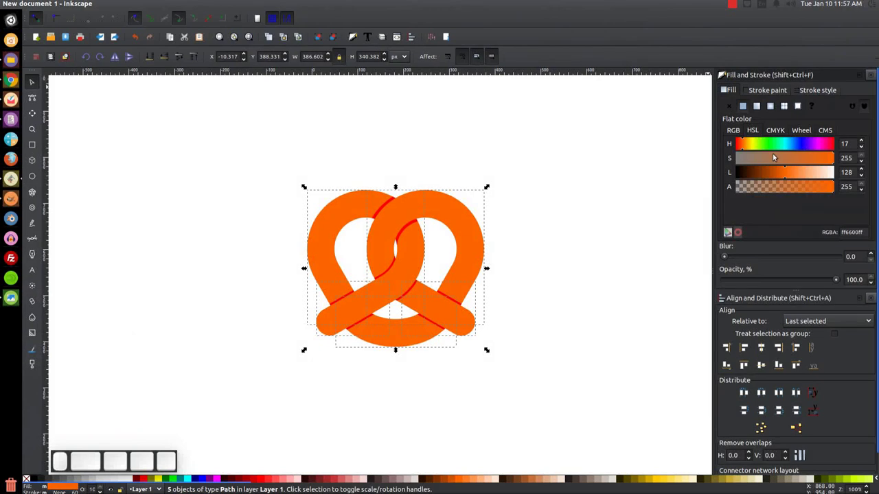
Lower the orange fill's saturation and lightness for a darker pretzel body
{"action": "left_click_drag", "start_coordinate": [822, 157], "coordinate": [785, 172]}
{"action": "left_click_drag", "start_coordinate": [785, 173], "coordinate": [579, 353]}
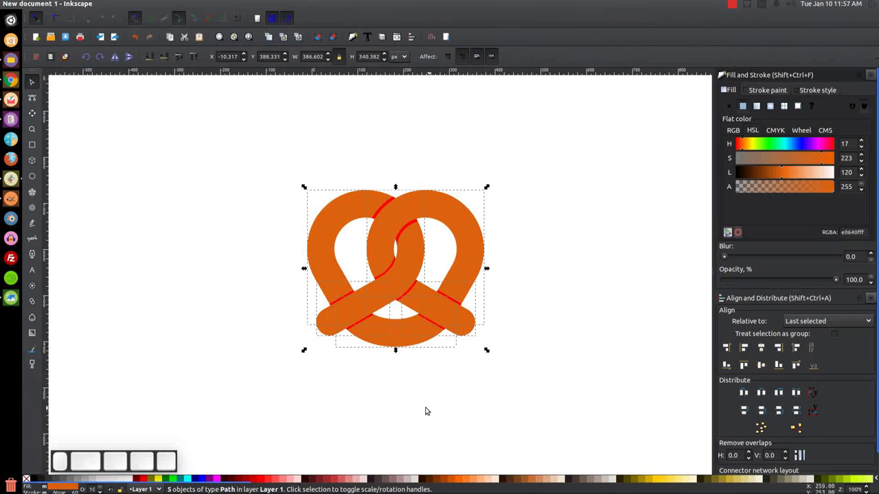
{"action": "left_click", "coordinate": [593, 256]}
{"action": "scroll", "scroll_direction": "up", "scroll_amount": 3}
{"action": "scroll", "scroll_direction": "up", "scroll_amount": 3}
{"action": "left_click", "coordinate": [402, 385]}
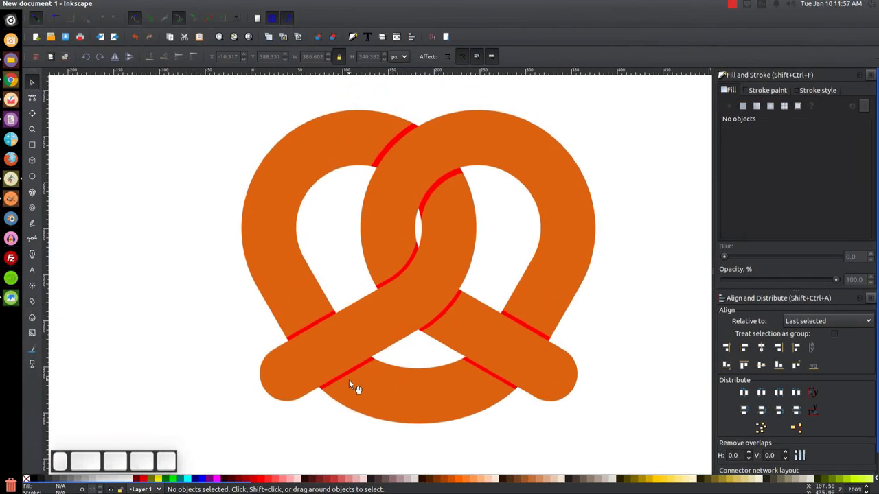
Shift-select the five seam arcs and set their colour to a deep brick red
{"action": "left_click", "coordinate": [359, 383]}
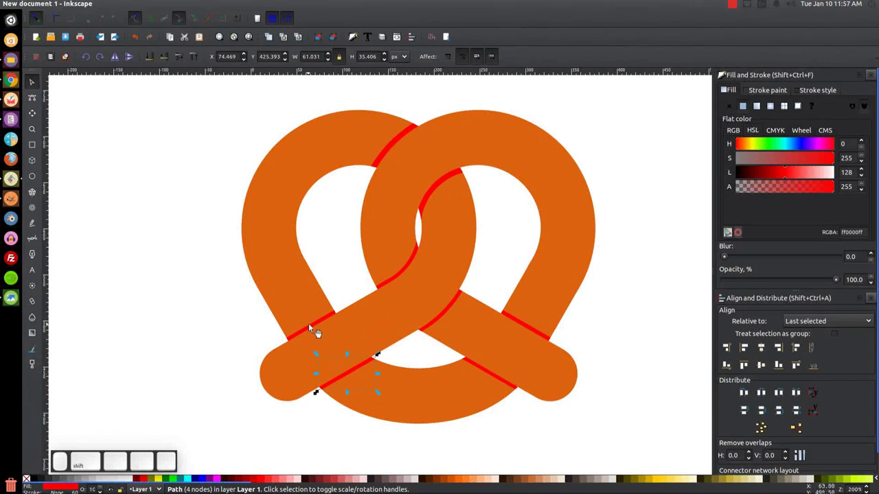
{"action": "left_click", "coordinate": [322, 327]}
{"action": "left_click", "coordinate": [500, 385]}
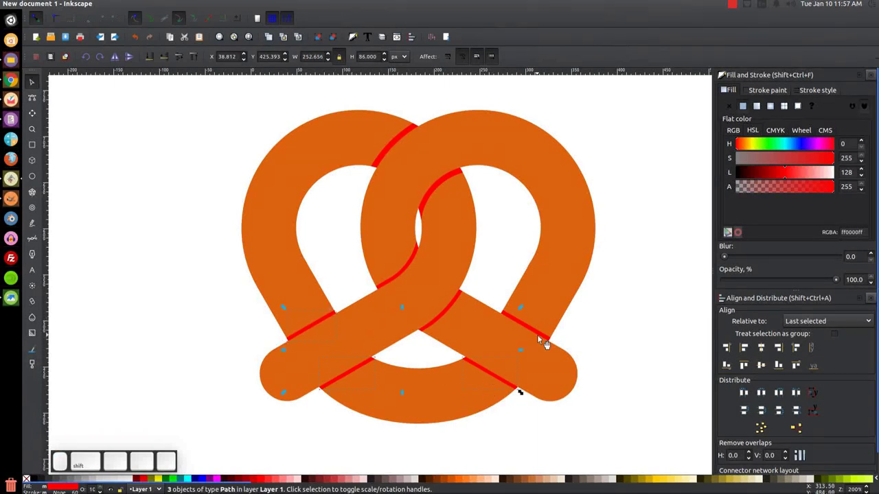
{"action": "left_click", "coordinate": [547, 338]}
{"action": "left_click", "coordinate": [452, 318]}
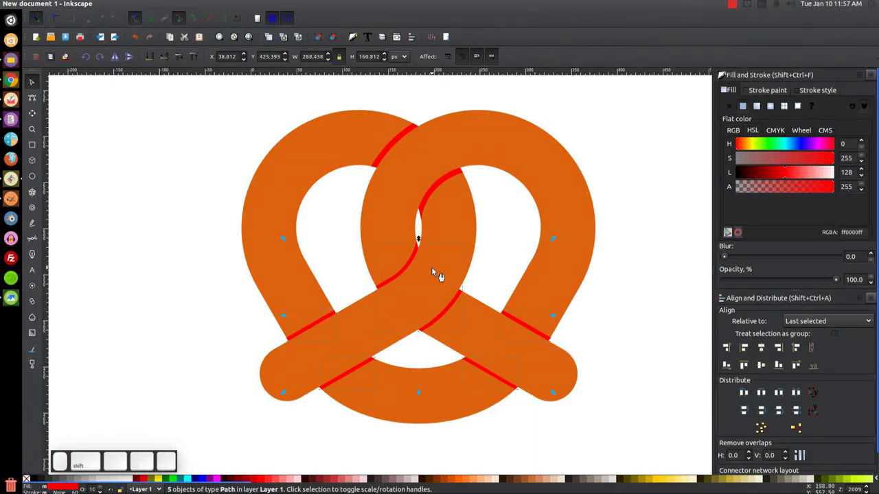
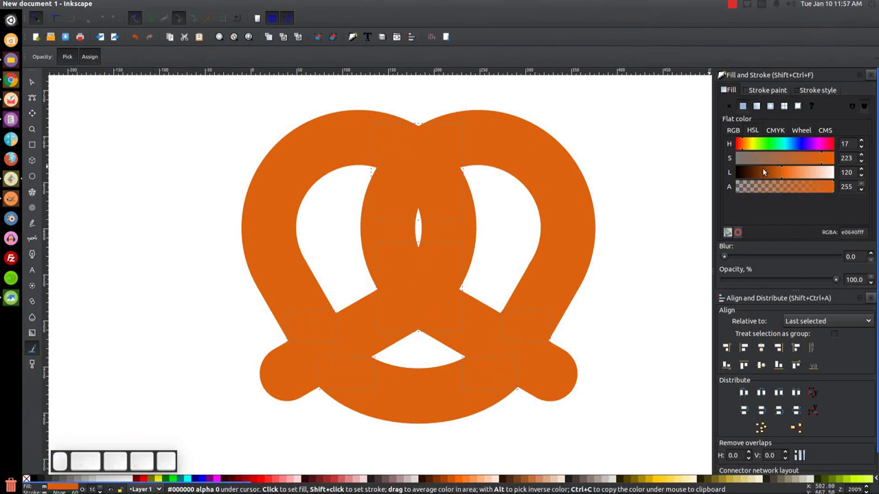
{"action": "left_click_drag", "start_coordinate": [782, 175], "coordinate": [758, 138]}
{"action": "left_click_drag", "start_coordinate": [745, 143], "coordinate": [763, 161]}
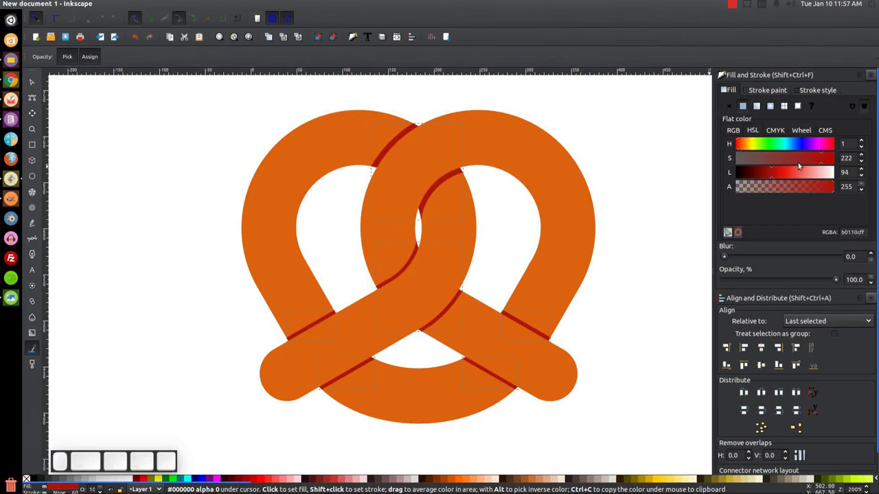
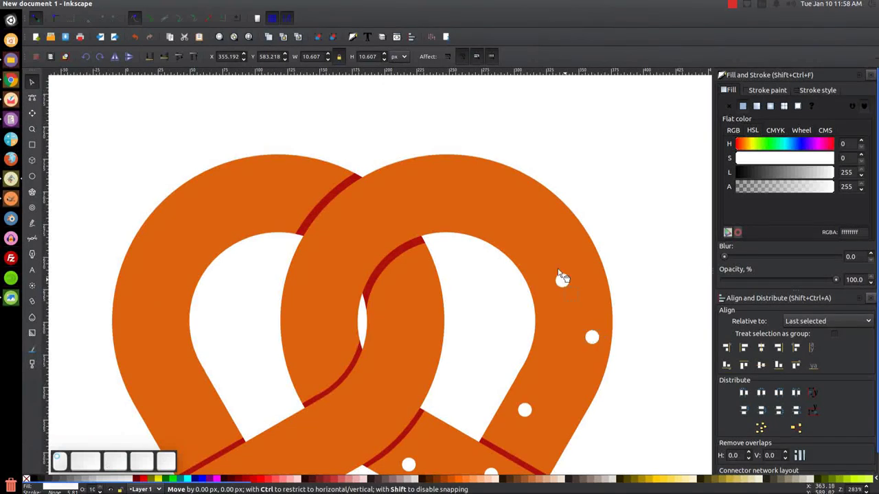
Duplicate the white salt dot with Ctrl+D into a batch of copies spread over the pretzel
{"action": "key", "text": "ctrl+d"}
{"action": "key", "text": "ctrl+d"}
{"action": "key", "text": "ctrl+d"}
{"action": "key", "text": "ctrl+d"}
{"action": "key", "text": "d"}
{"action": "key", "text": "ctrl+d"}
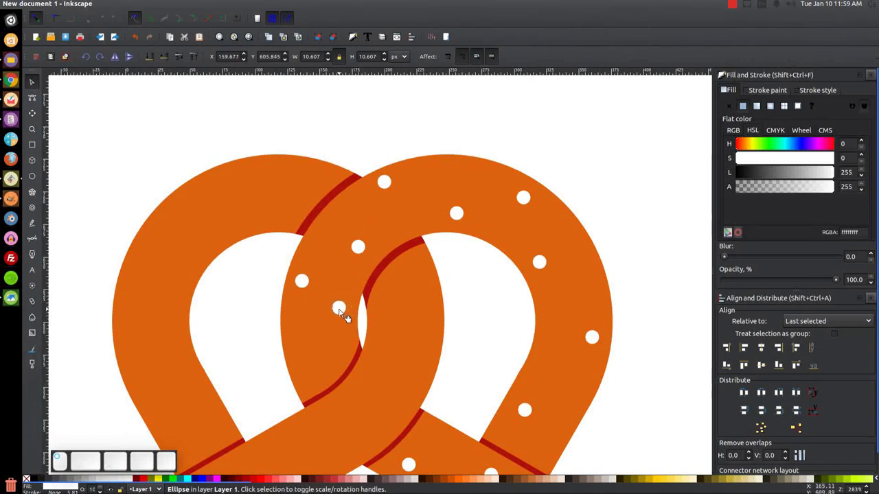
{"action": "key", "text": "ctrl+d"}
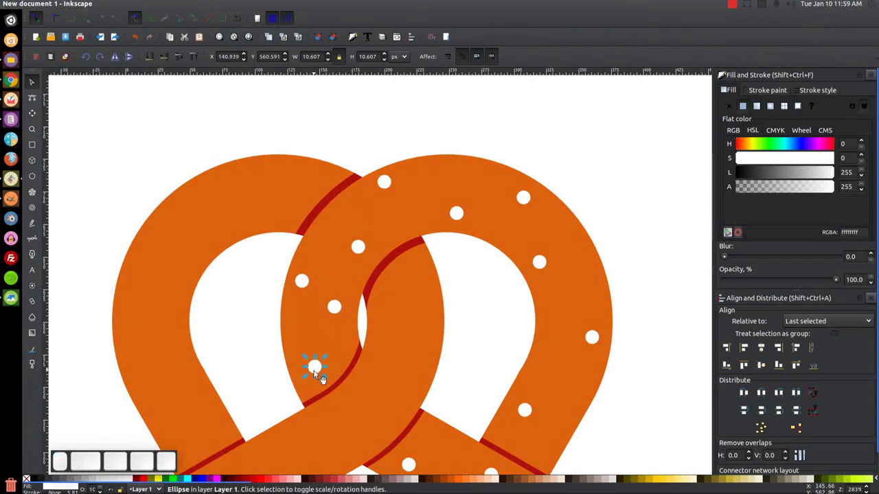
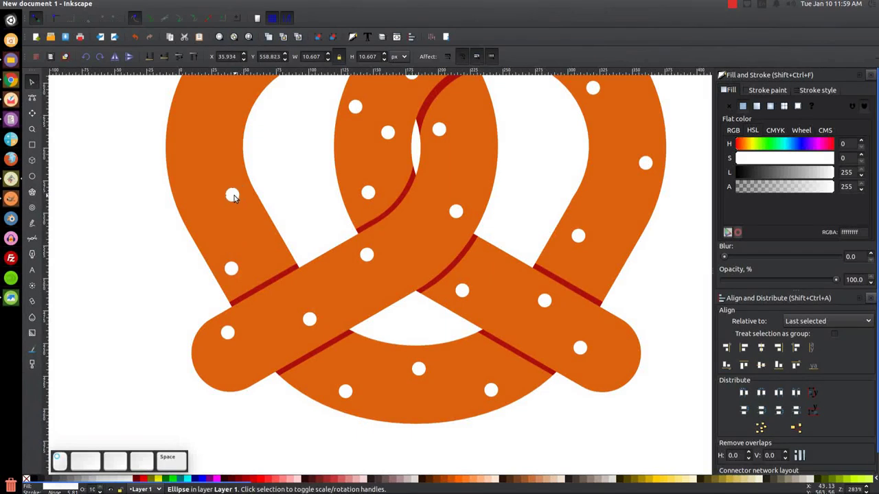
{"action": "key", "text": "space"}
{"action": "key", "text": "space"}
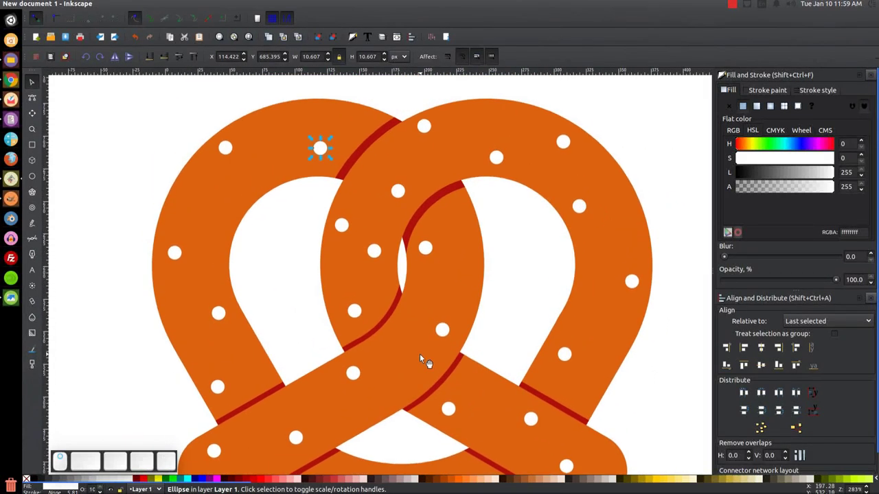
Reposition individual salt dots across the loops and bottom arc, undoing one misplaced move
{"action": "left_click", "coordinate": [412, 194]}
{"action": "key", "text": "ctrl+z"}
{"action": "left_click", "coordinate": [506, 170]}
{"action": "left_click", "coordinate": [404, 197]}
{"action": "left_click", "coordinate": [371, 191]}
{"action": "left_click", "coordinate": [381, 256]}
{"action": "left_click", "coordinate": [373, 260]}
{"action": "key", "text": "1"}
{"action": "left_click", "coordinate": [514, 377]}
{"action": "scroll", "scroll_direction": "up", "scroll_amount": 3}
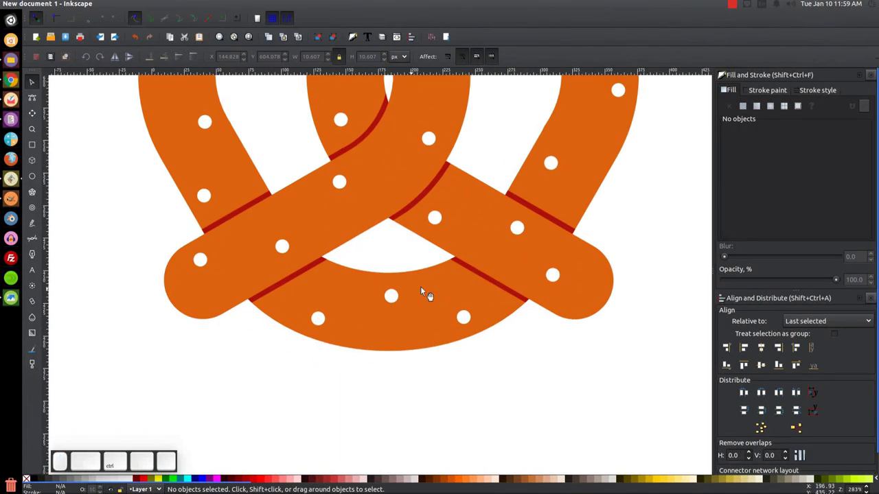
{"action": "left_click", "coordinate": [397, 303]}
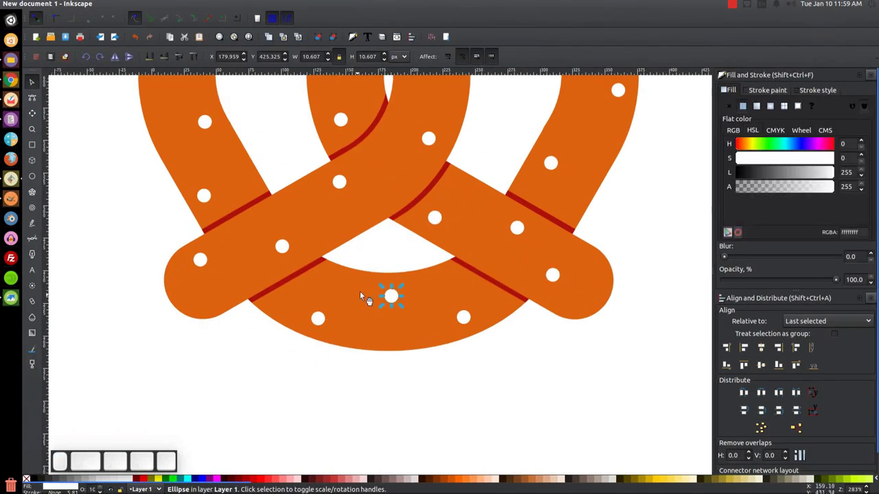
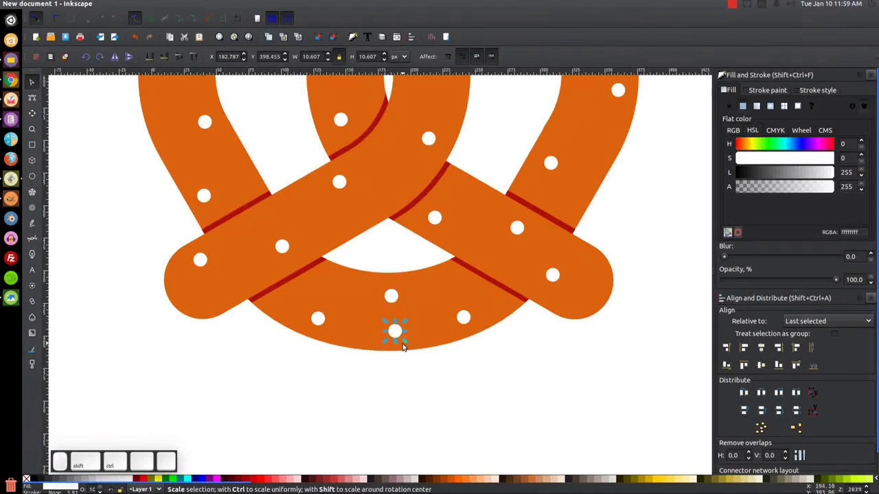
Shrink a copied dot into a small salt grain and stamp copies of it along the lower pretzel
{"action": "left_click_drag", "start_coordinate": [407, 344], "coordinate": [393, 362]}
{"action": "left_click", "coordinate": [392, 381]}
{"action": "key", "text": "space"}
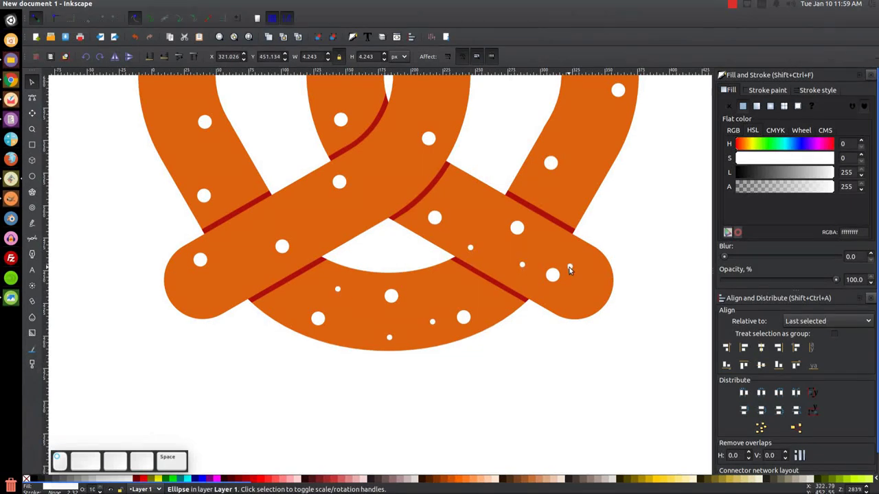
{"action": "key", "text": "space"}
{"action": "key", "text": "space"}
{"action": "key", "text": "space"}
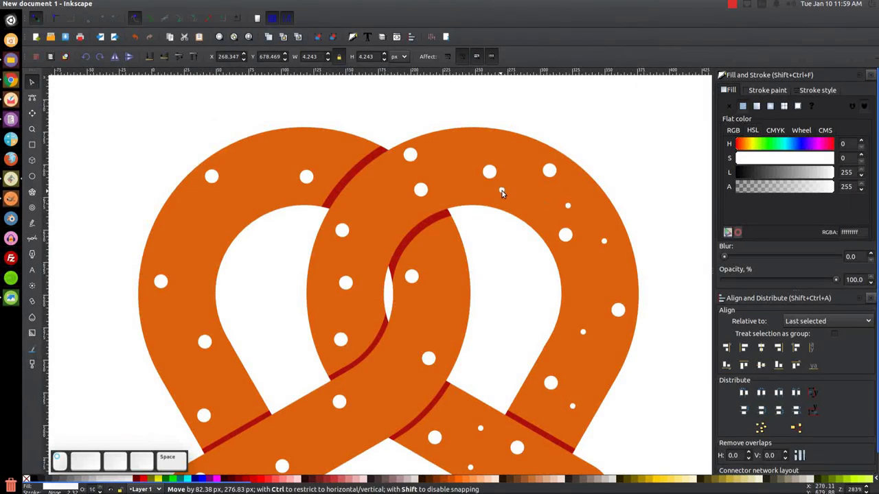
Stamp more small salt grains among the larger dots up into the upper loops
{"action": "key", "text": "space"}
{"action": "key", "text": "space"}
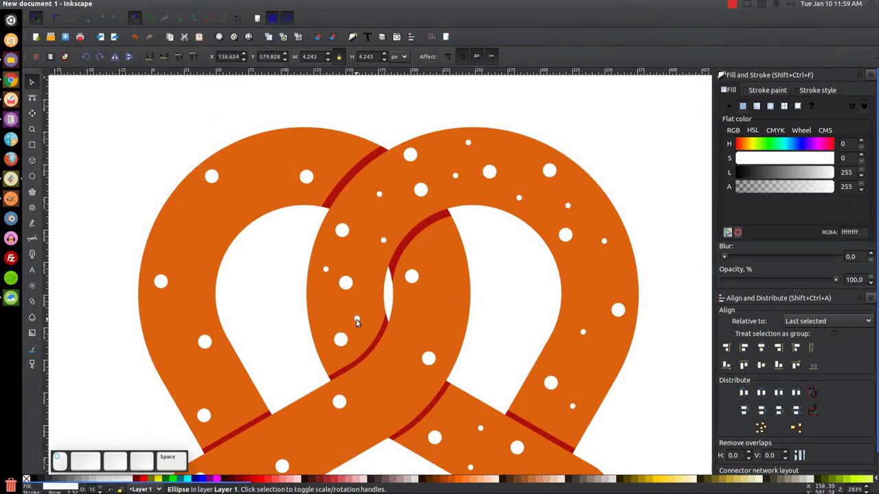
{"action": "key", "text": "space"}
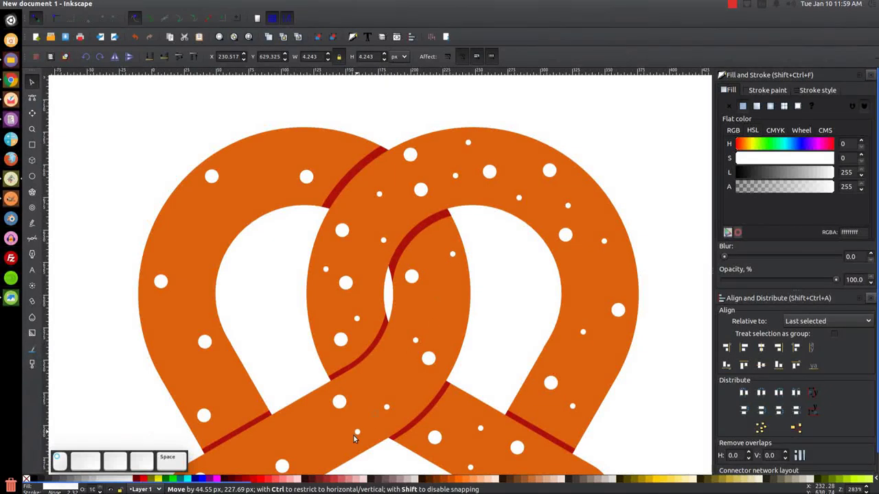
{"action": "key", "text": "space"}
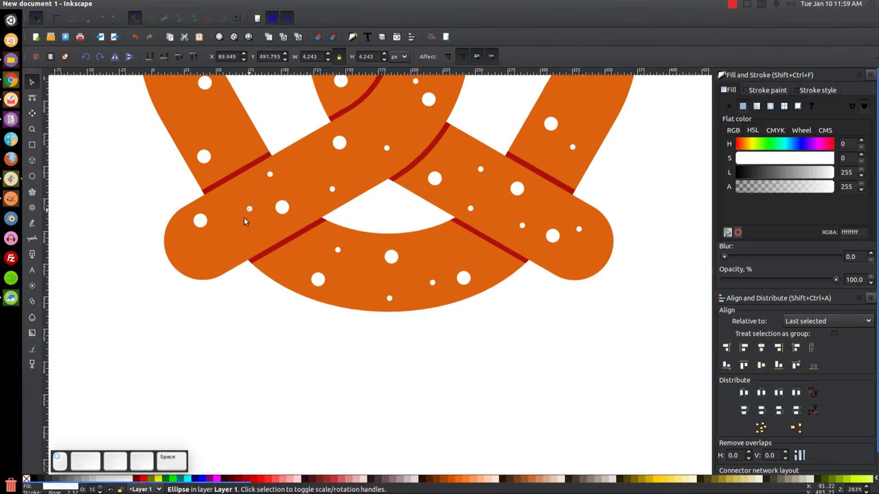